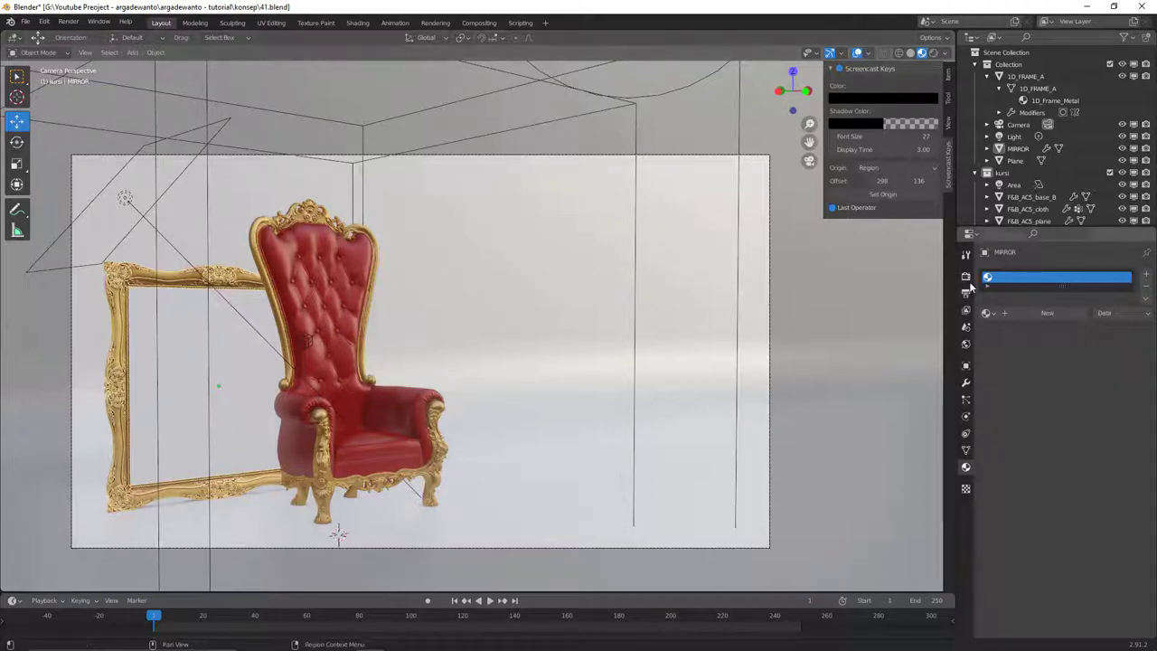
Create a new material on the MIRROR plane and rename it MIRROR.
left_click(973, 277)
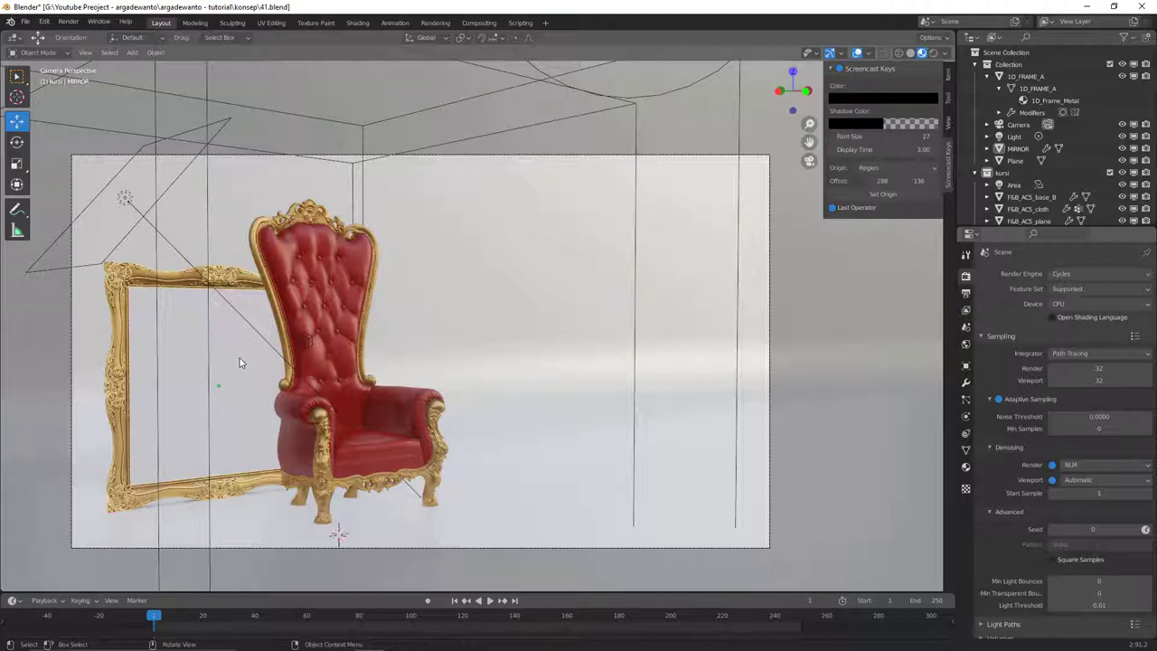
left_click(247, 360)
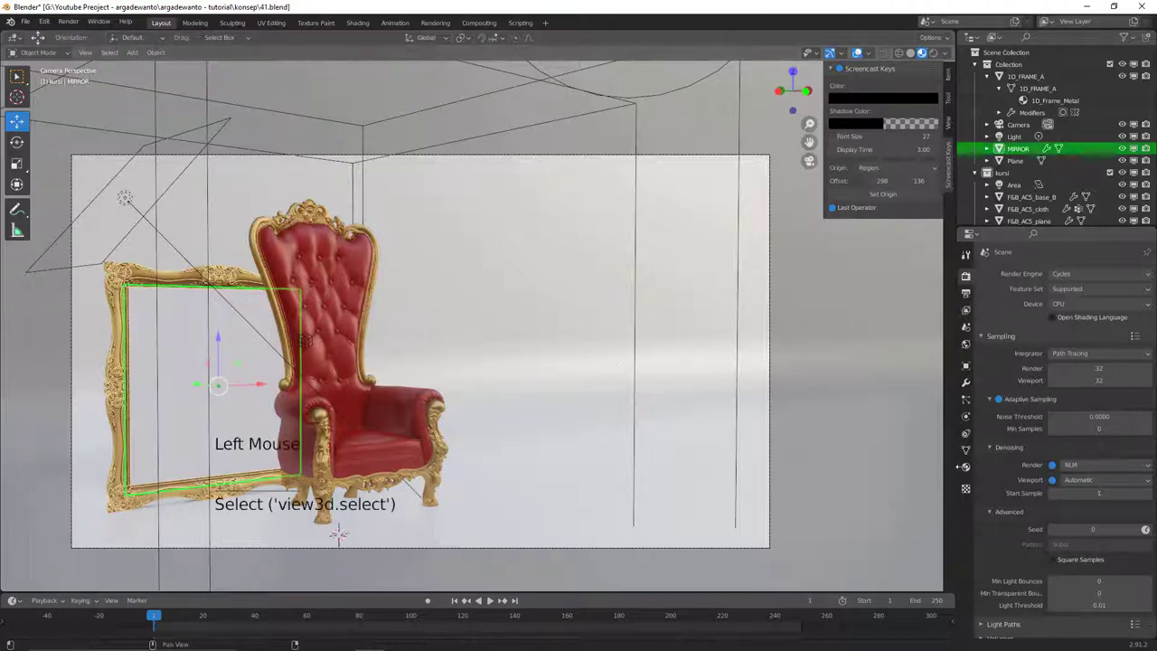
left_click(1042, 316)
left_click(1024, 281)
double_click(1027, 281)
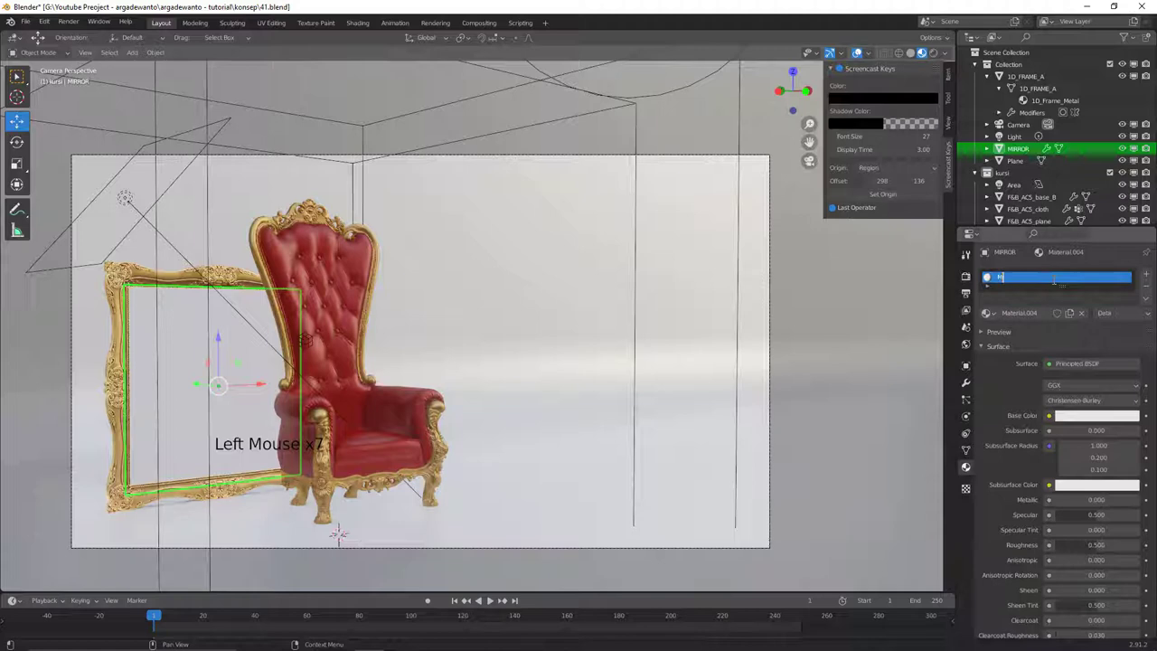
Set the MIRROR material's Principled BSDF to Metallic 1 and Roughness 0.
key("r")
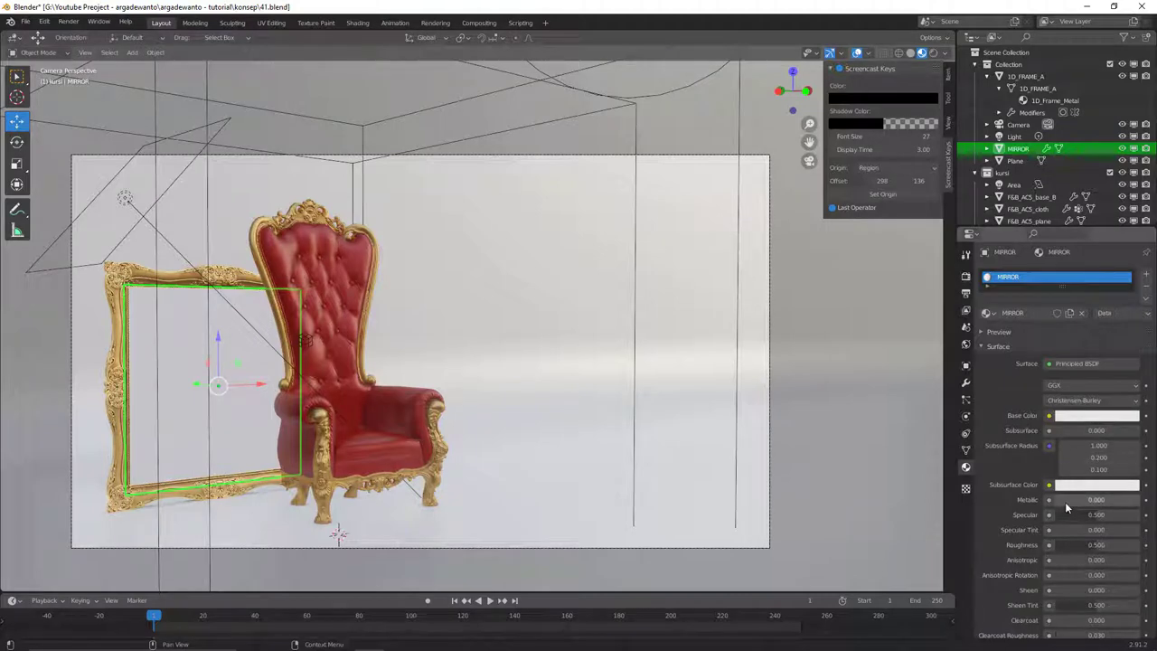
left_click(1068, 504)
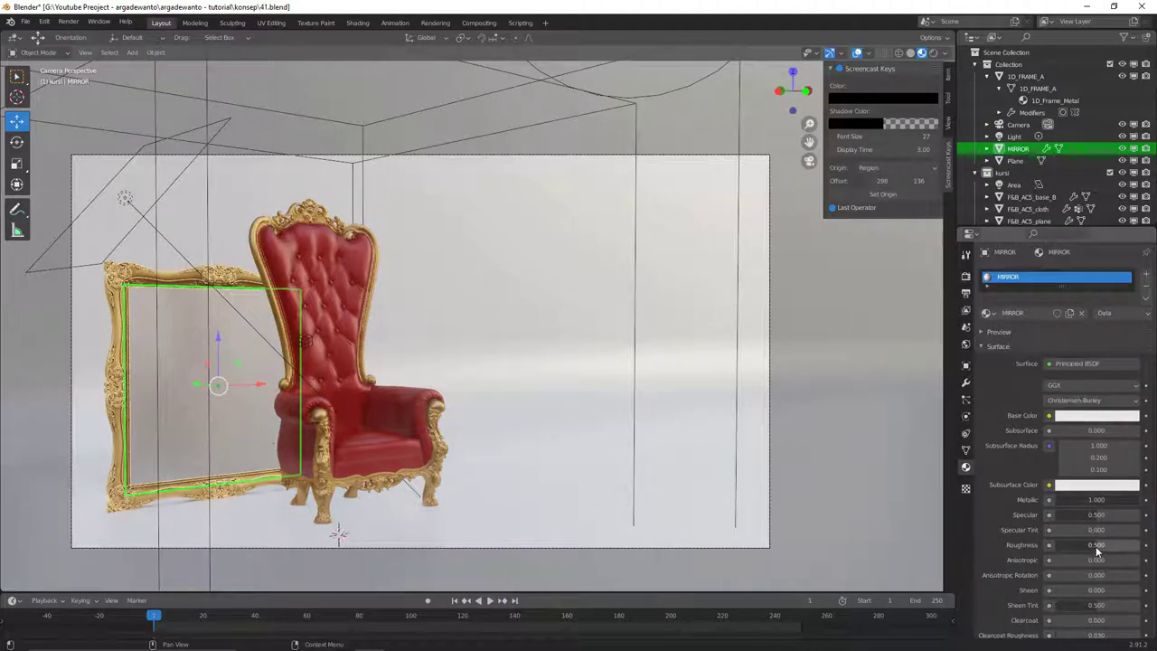
left_click(1130, 546)
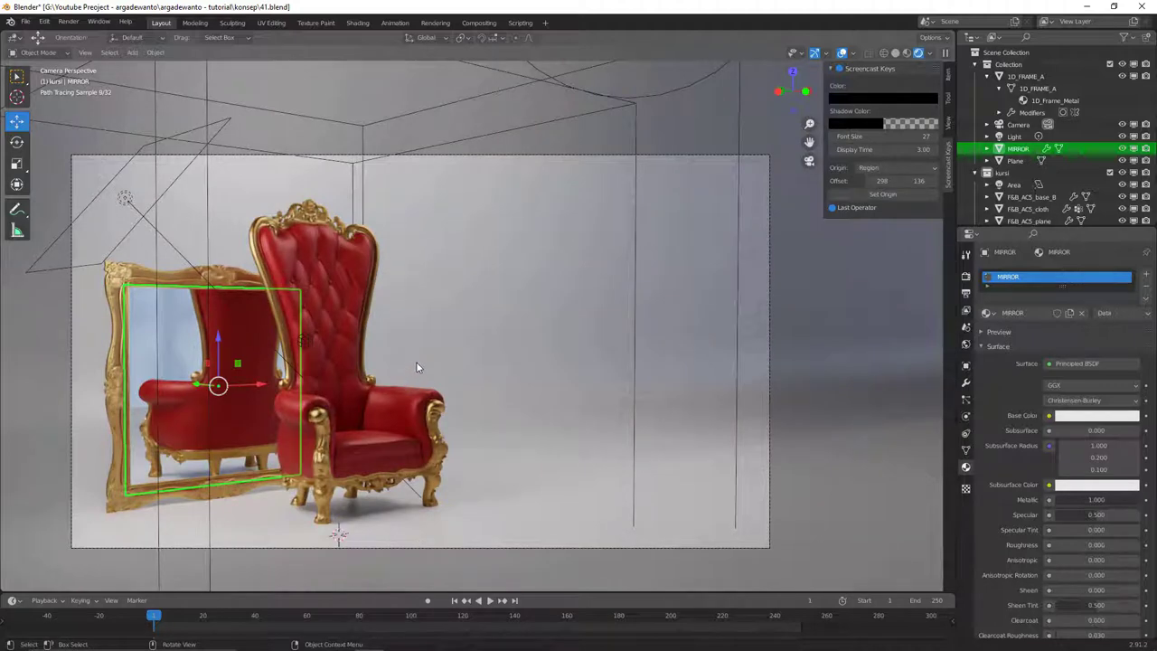
Close the render and switch the render engine from Cycles to Eevee, hiding the sidebar.
key("alt+a")
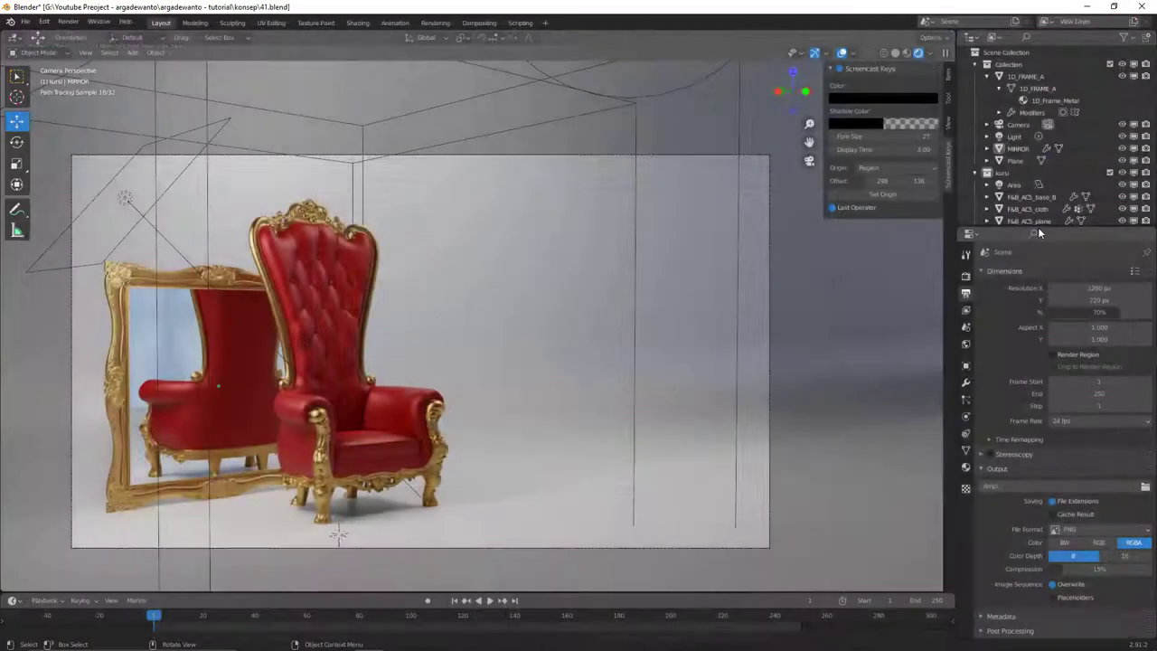
left_click(970, 281)
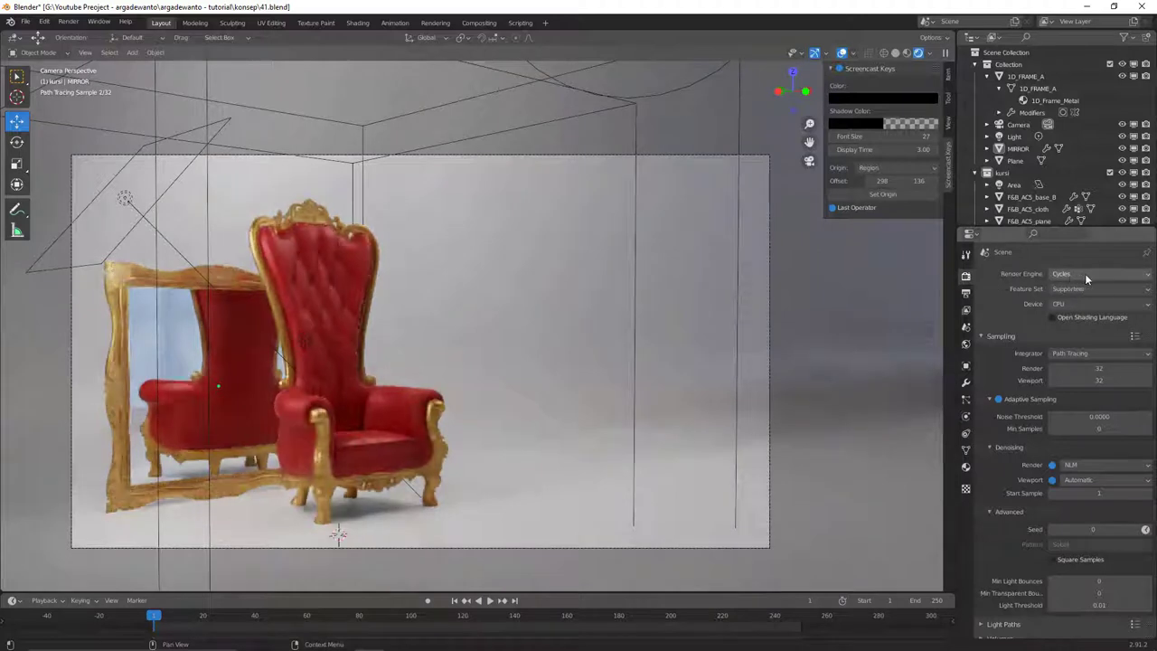
left_click(1094, 279)
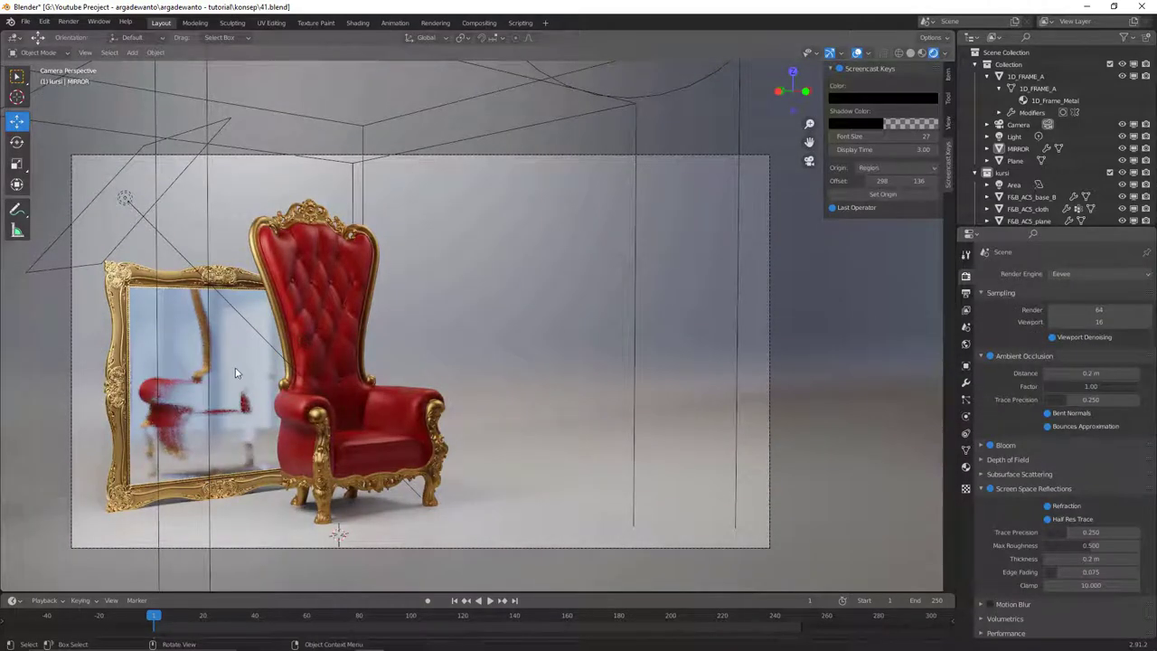
key("alt+a")
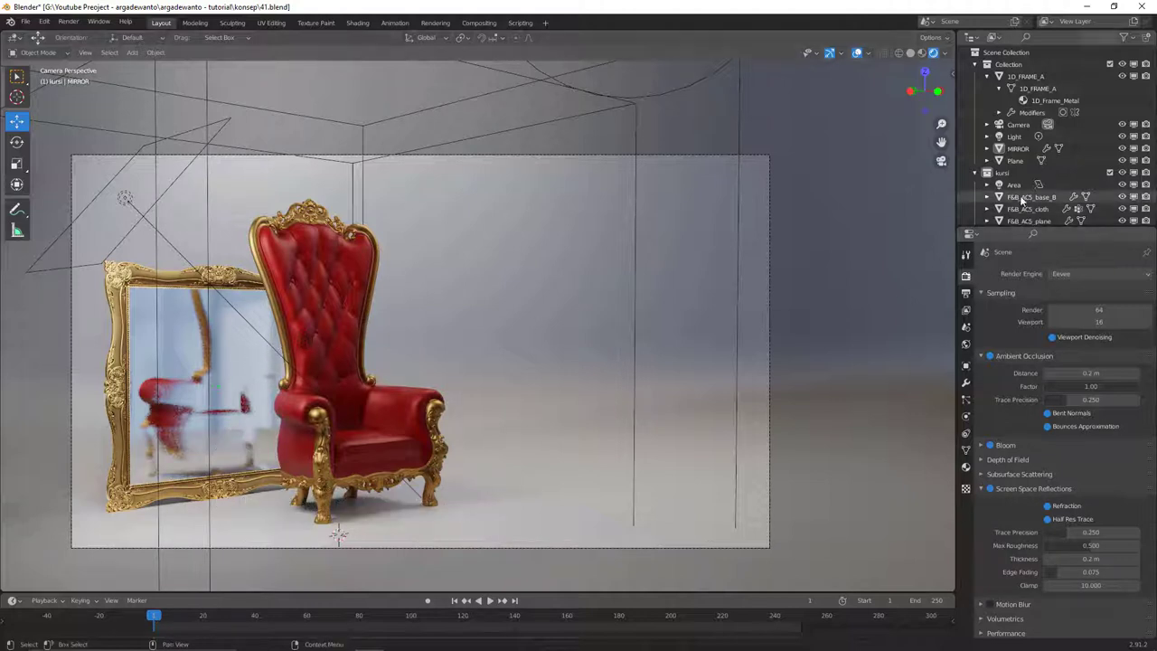
right_click(1017, 175)
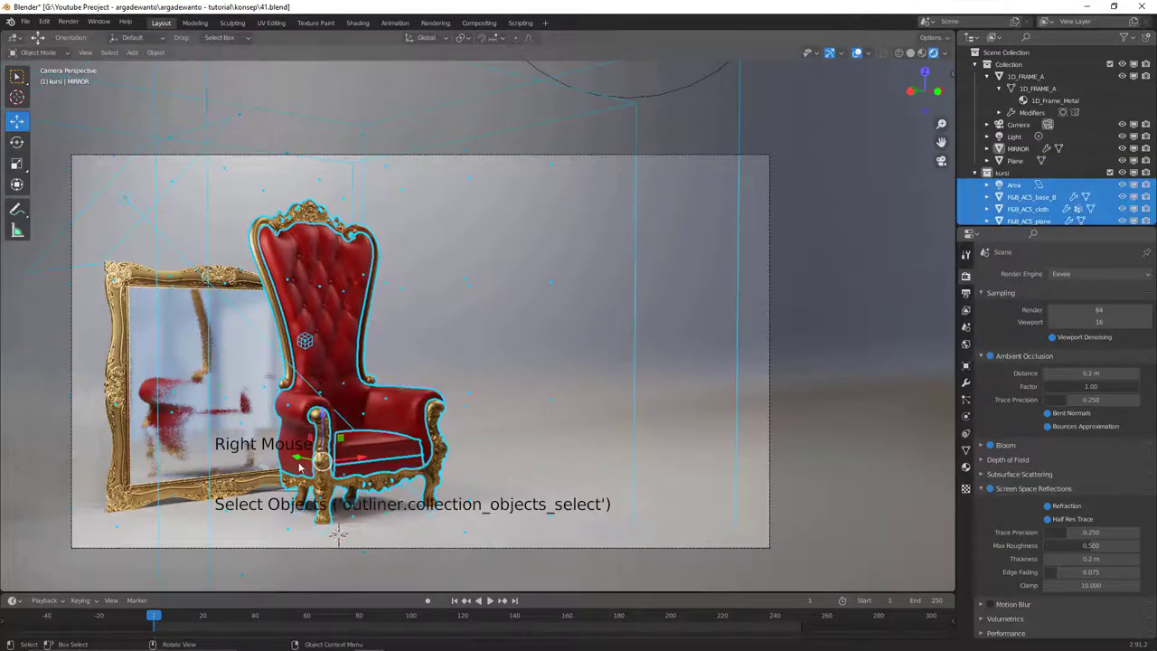
left_click(298, 459)
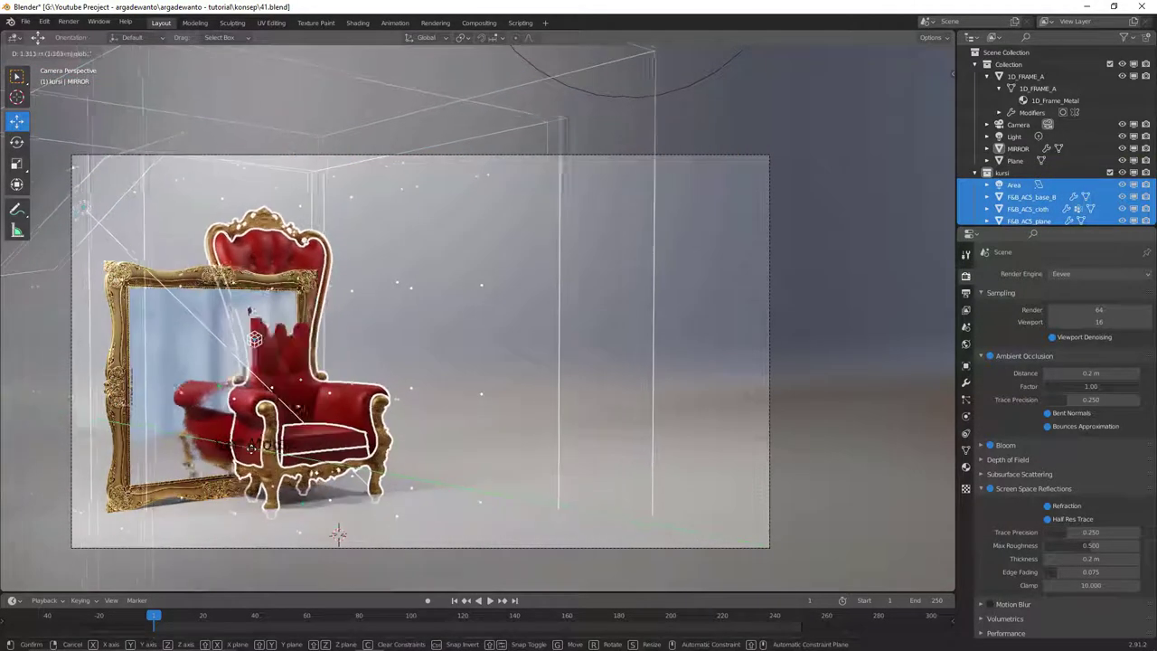
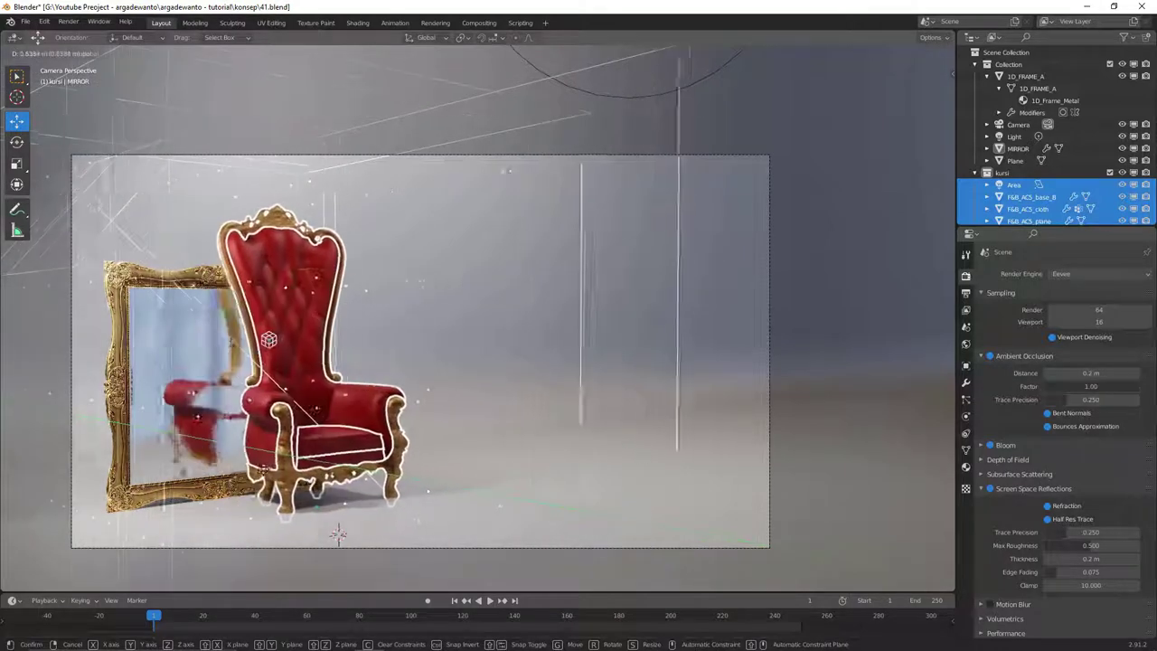
key("ctrl+z")
key("alt+a")
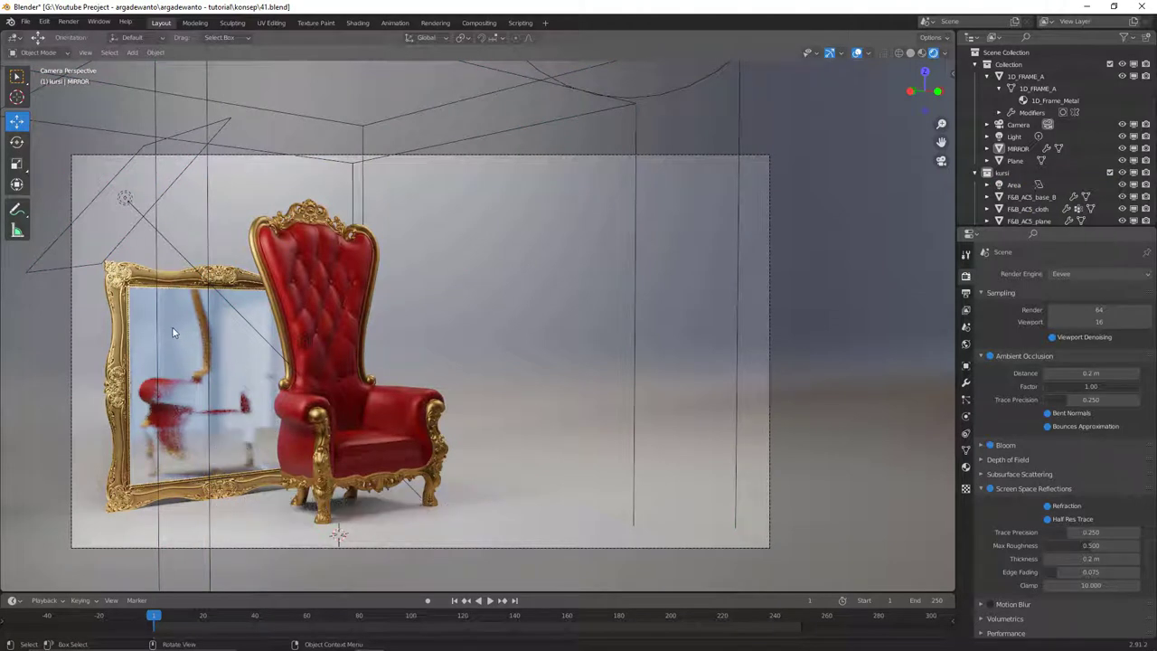
left_click(174, 333)
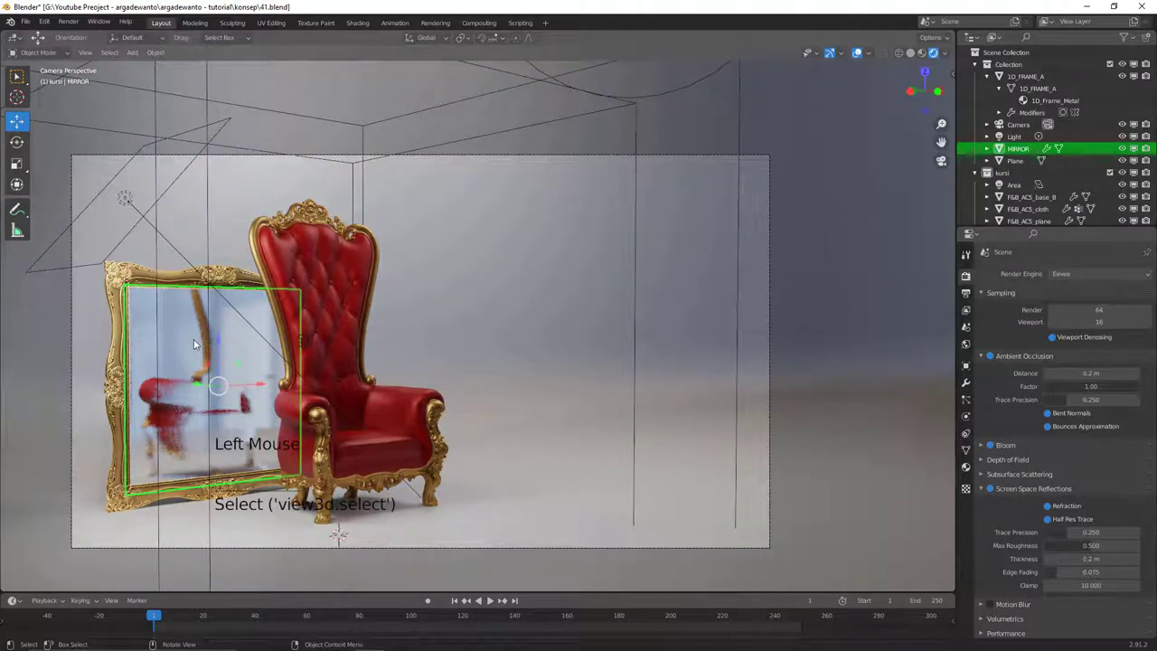
Isolate the mirror plane in local view.
key("/")
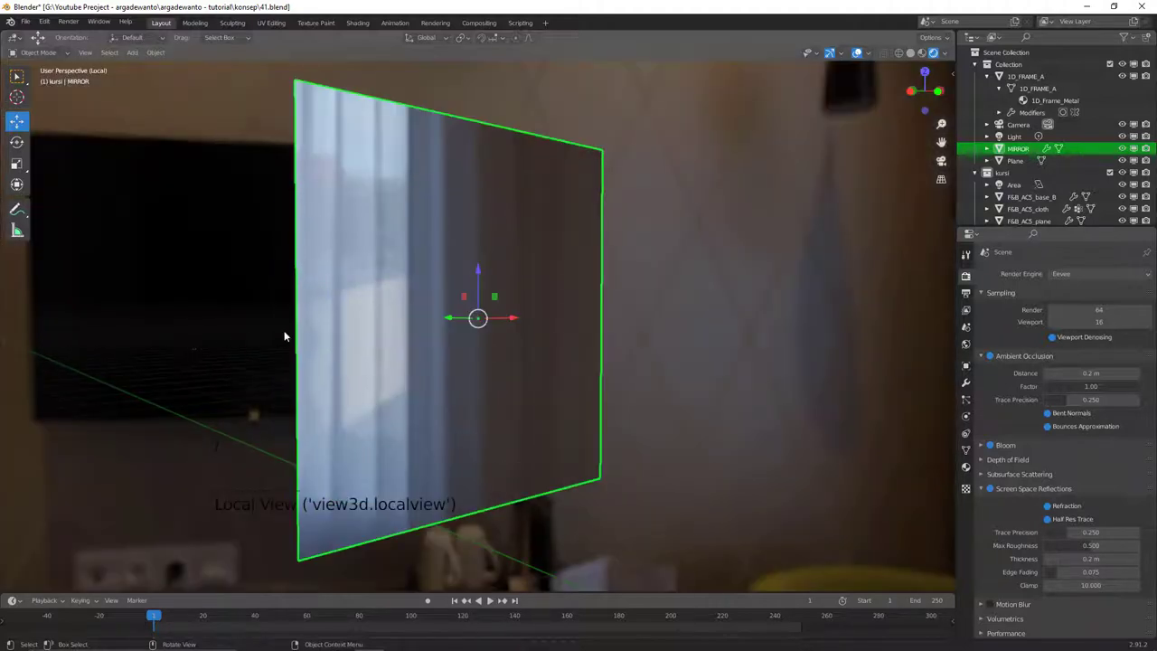
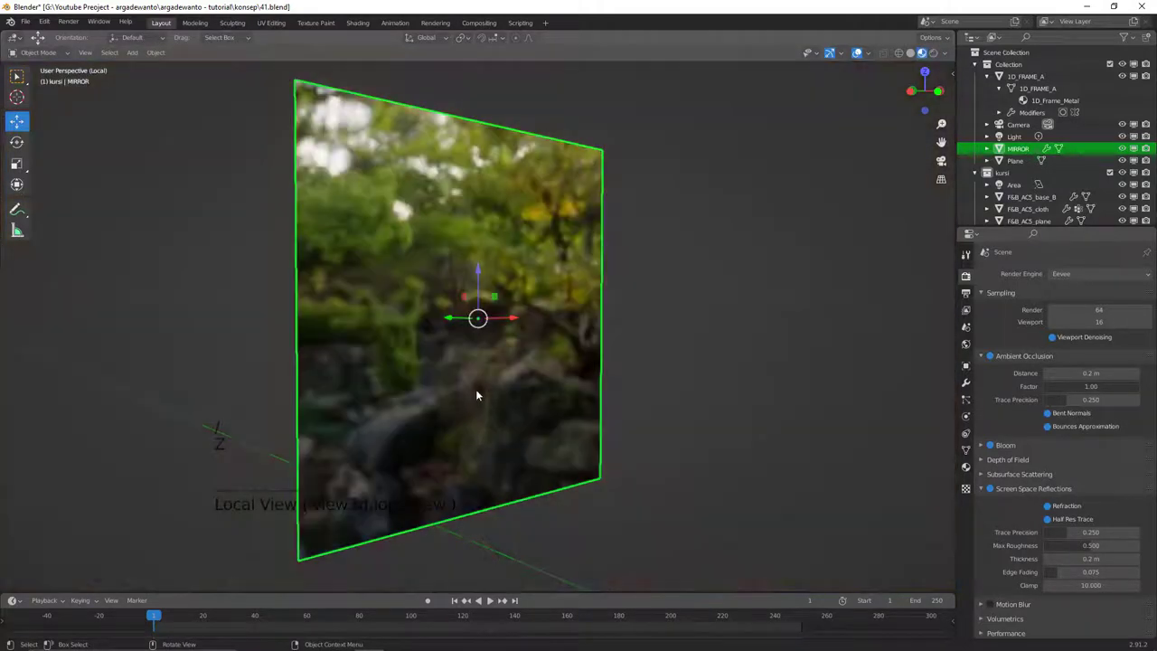
key("alt+a")
middle_click(493, 385)
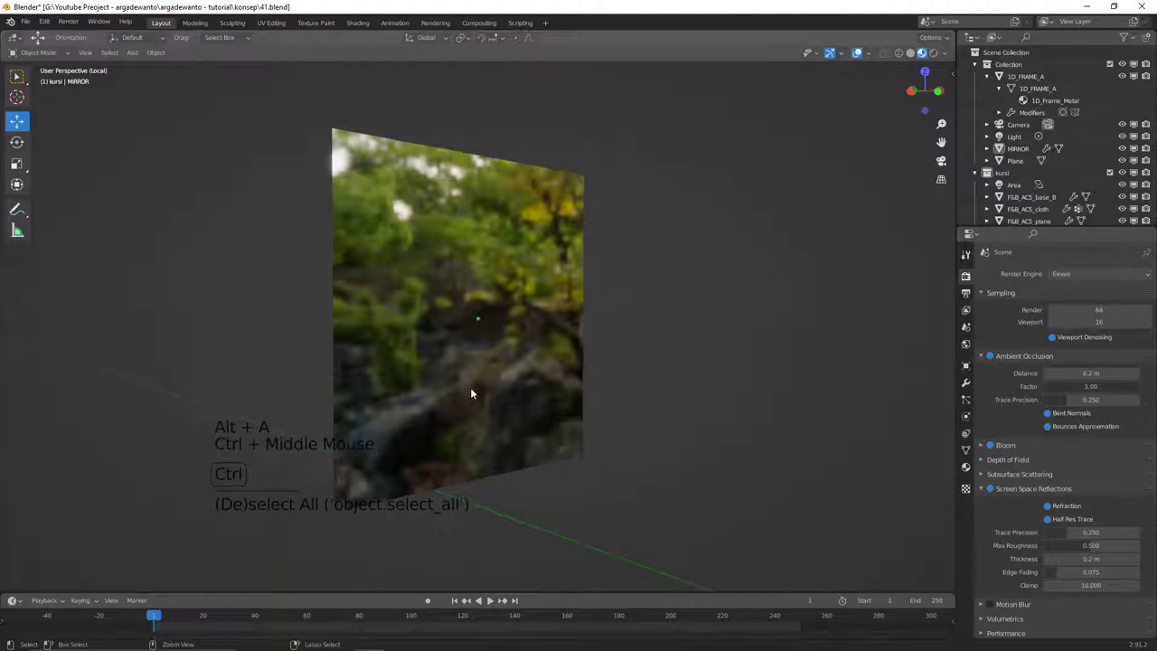
key("shift+s")
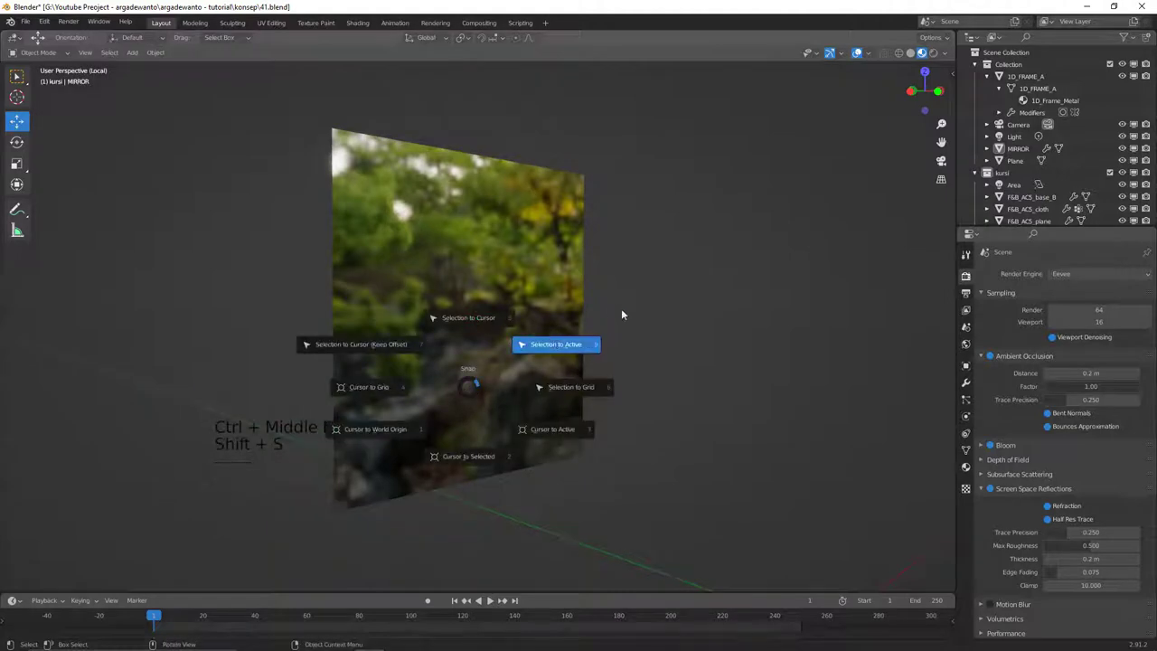
Add a Reflection Plane light probe to the scene near the mirror.
key("shift+a")
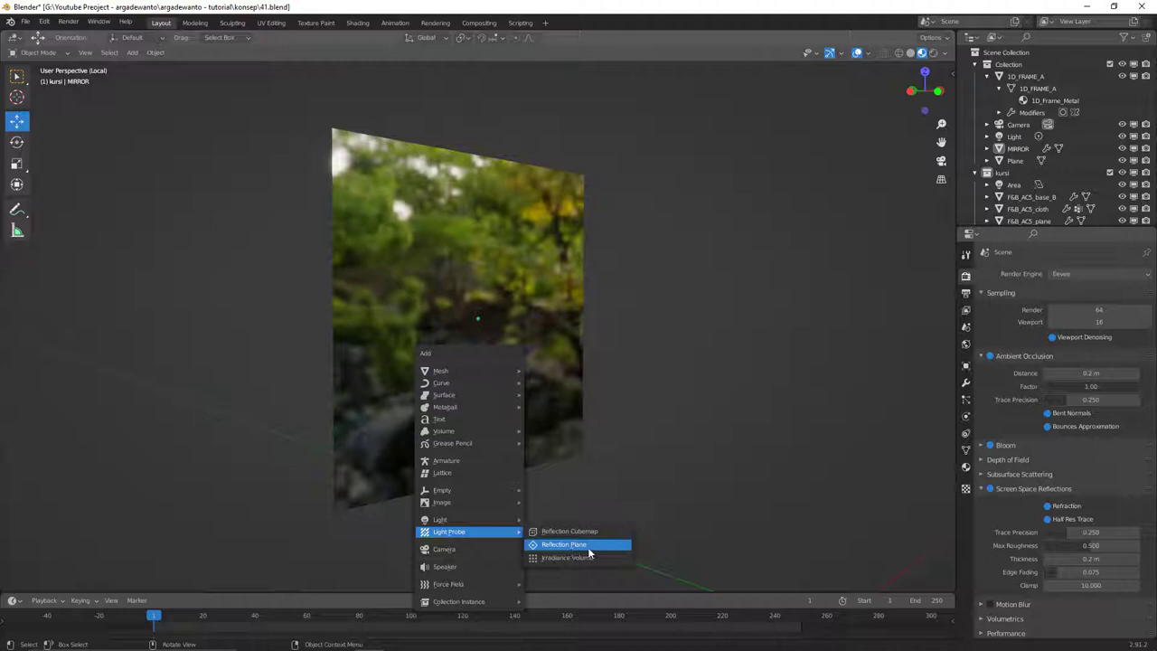
middle_click(709, 454)
middle_click(685, 449)
middle_click(666, 448)
In solid-shaded front view, move the Reflection Plane probe onto the mirror.
key("z")
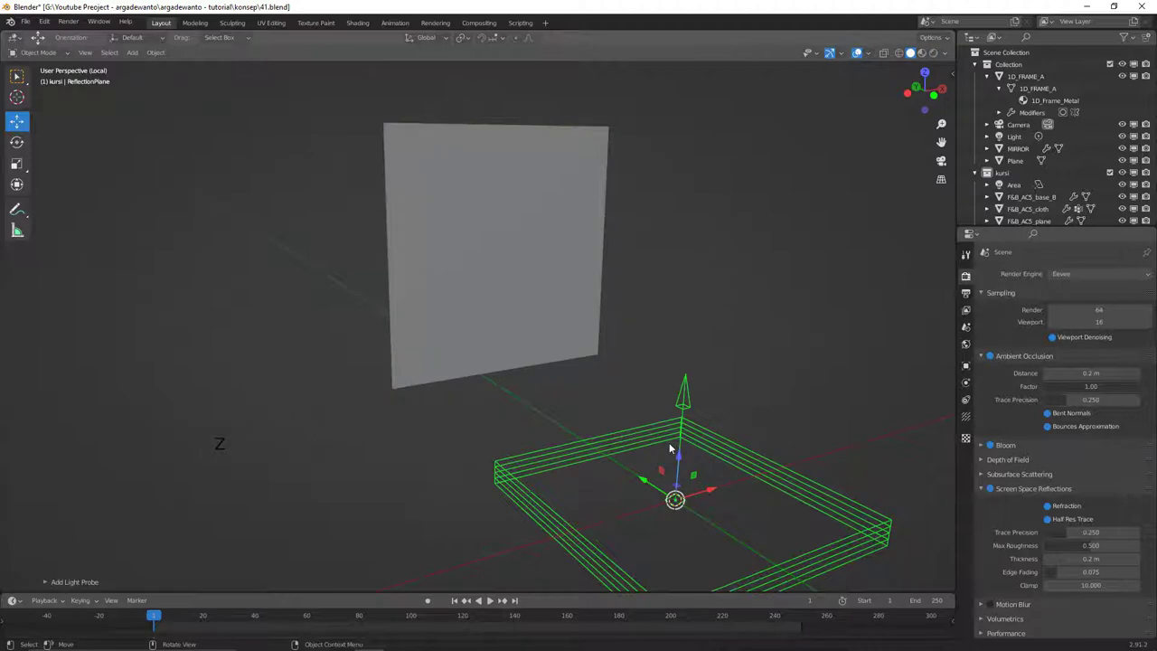
middle_click(686, 447)
left_click(680, 461)
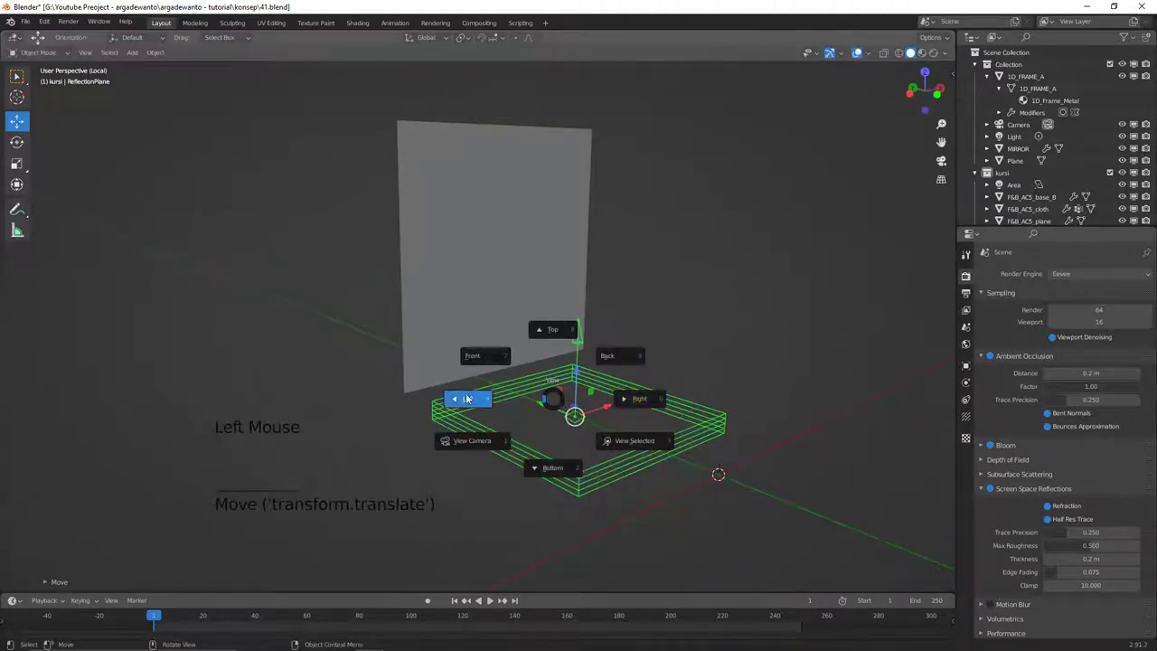
key("r")
middle_click(617, 420)
middle_click(600, 406)
left_click(597, 351)
middle_click(618, 247)
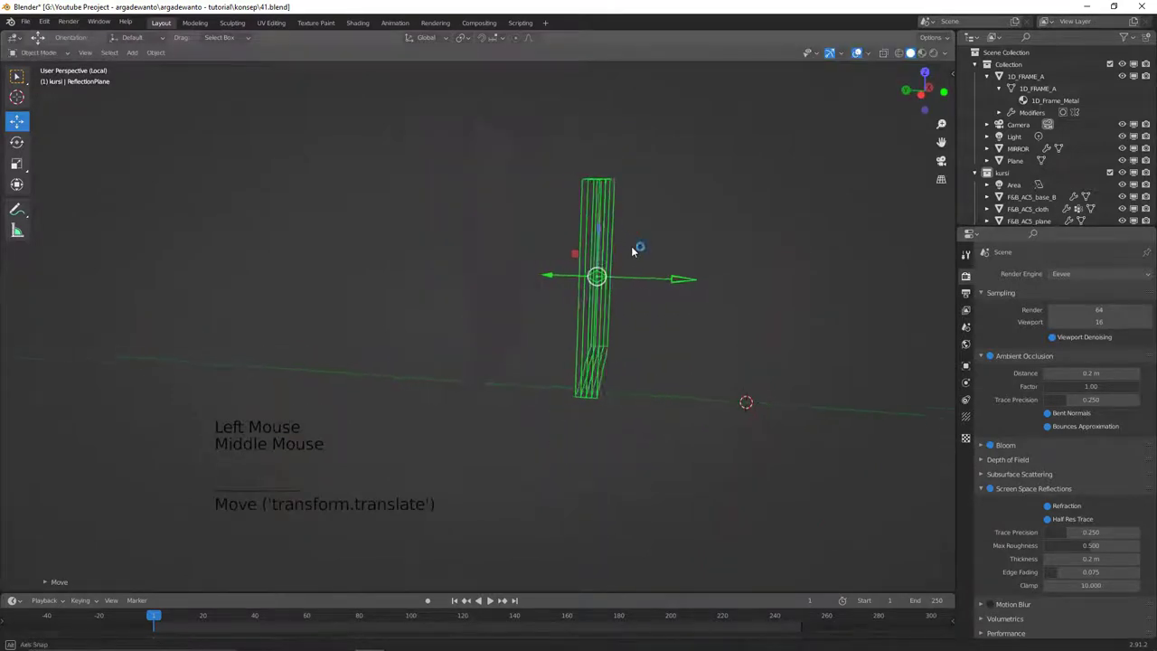
left_click(687, 278)
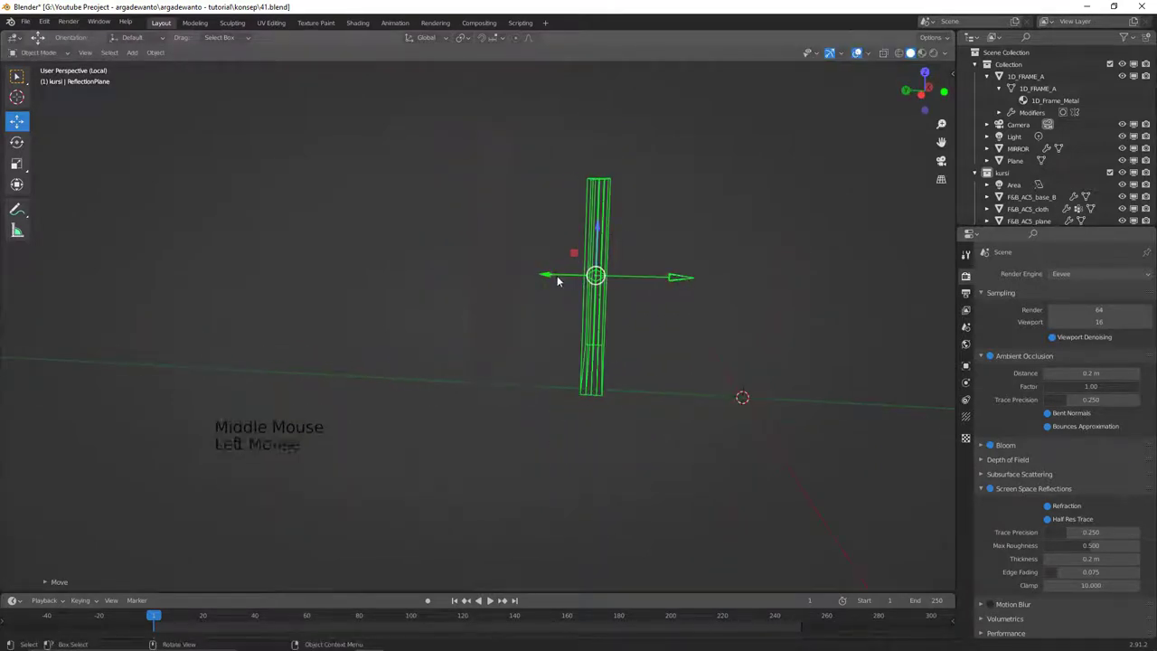
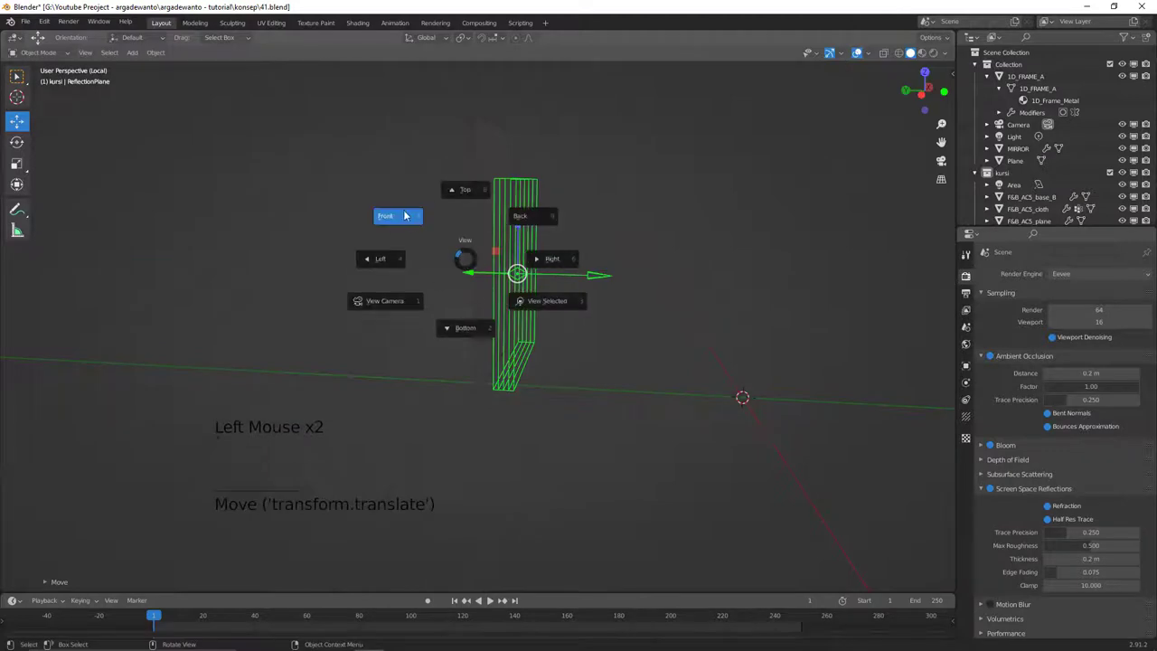
Scale the probe to the mirror's size and raise it over the glass opening.
key("s")
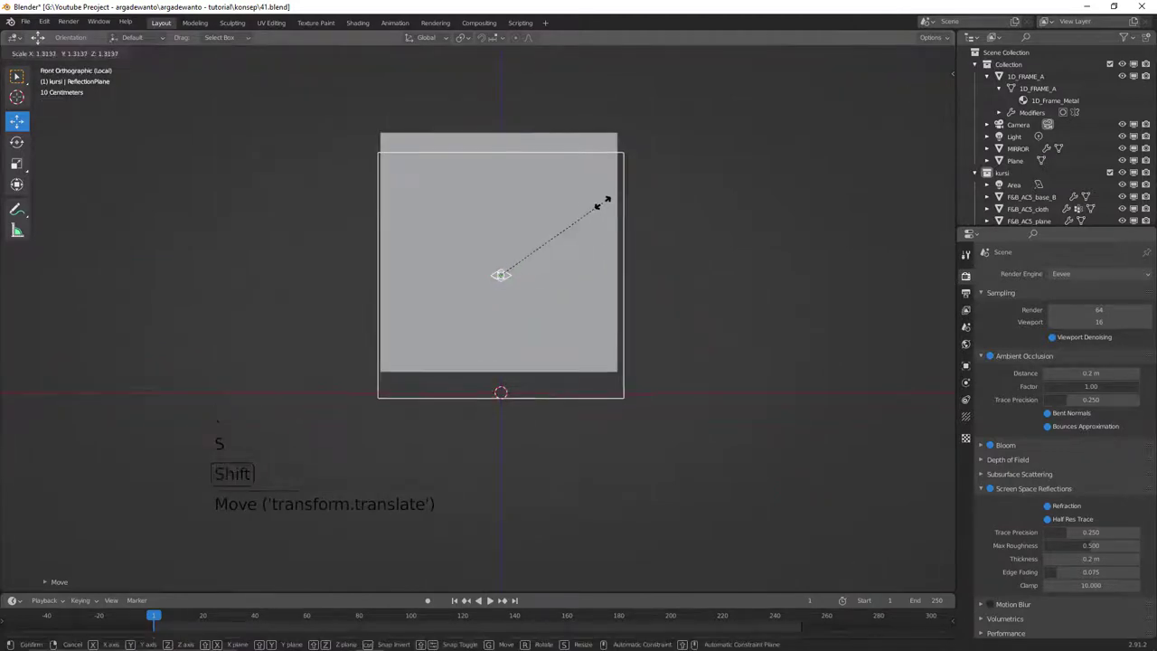
left_click(548, 278)
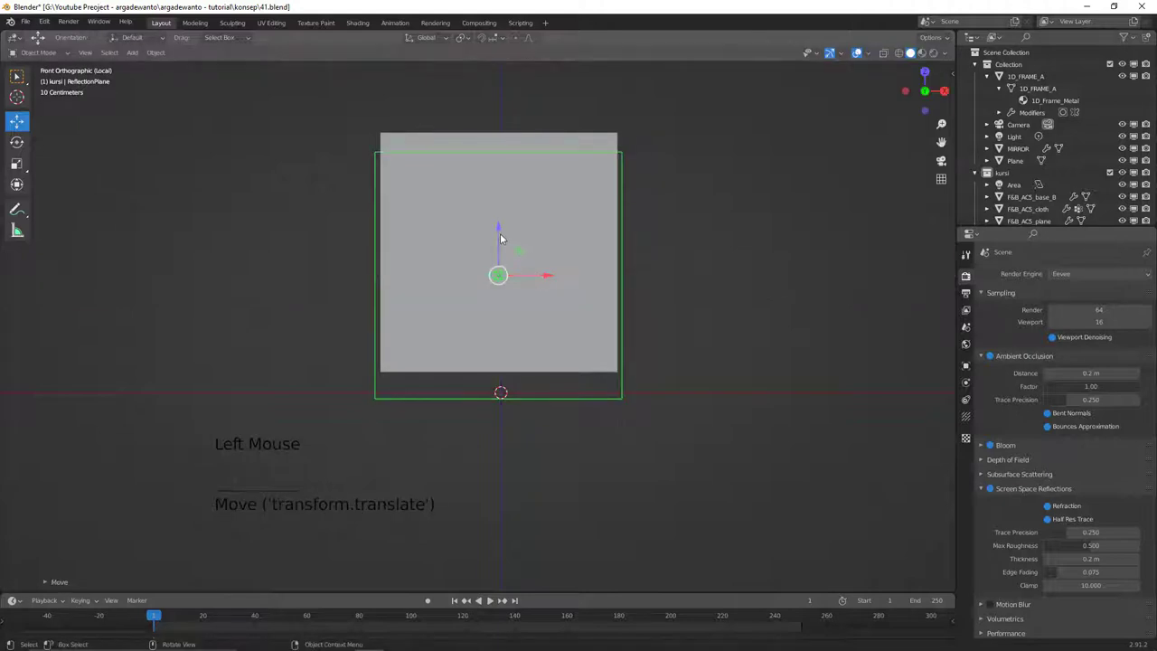
left_click(499, 230)
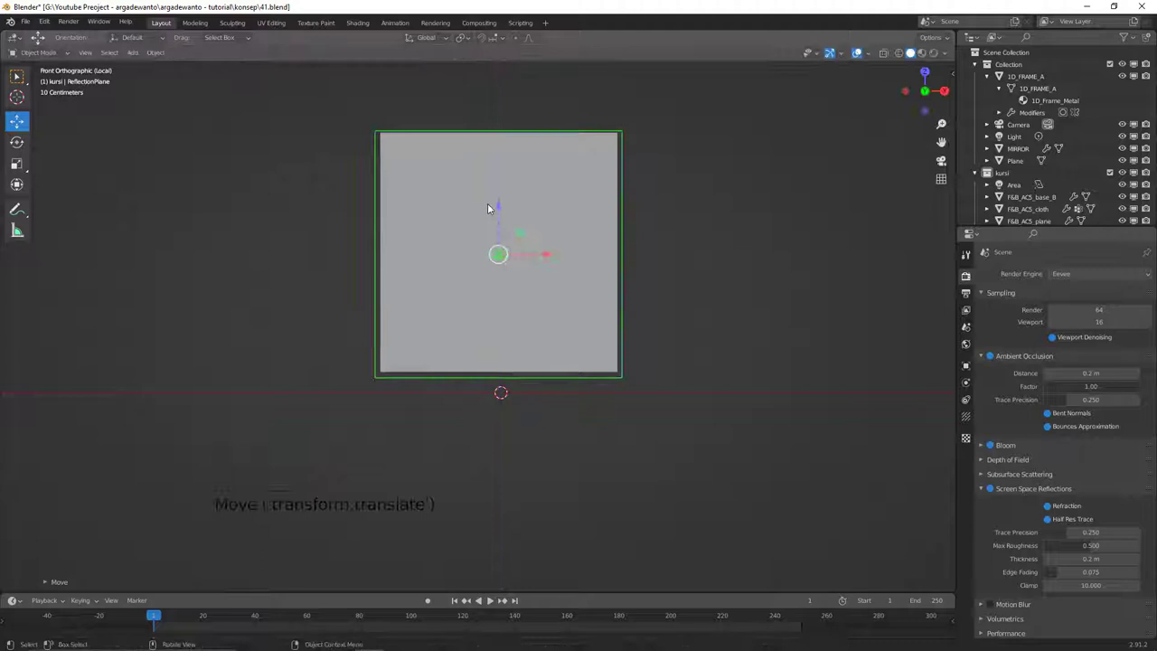
left_click(504, 207)
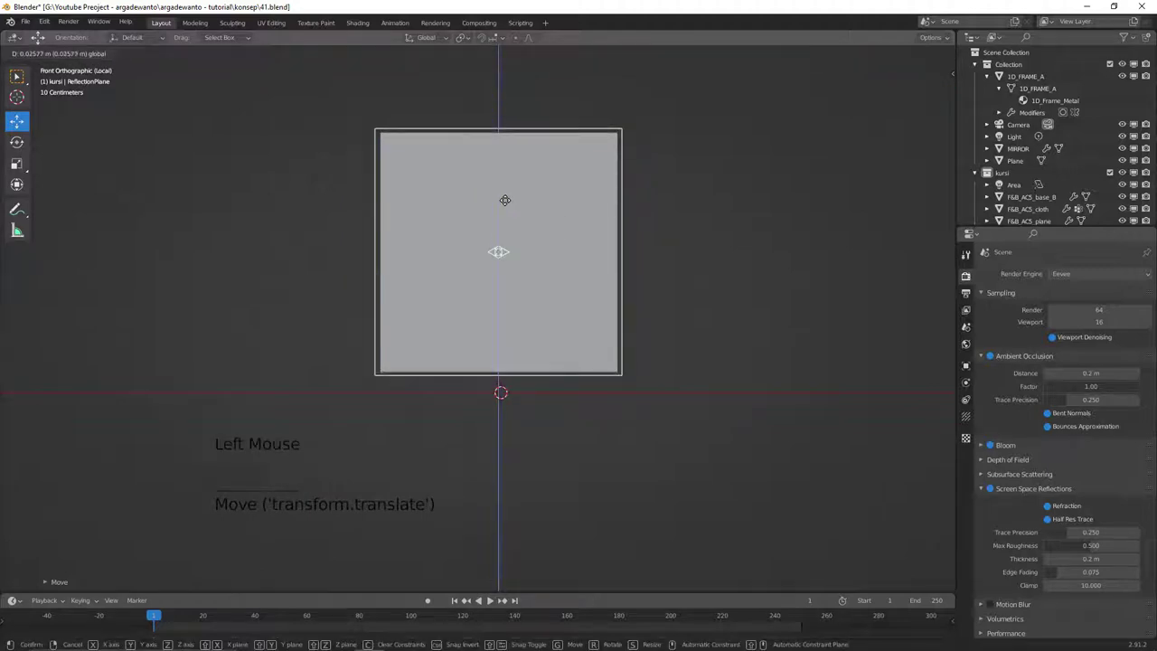
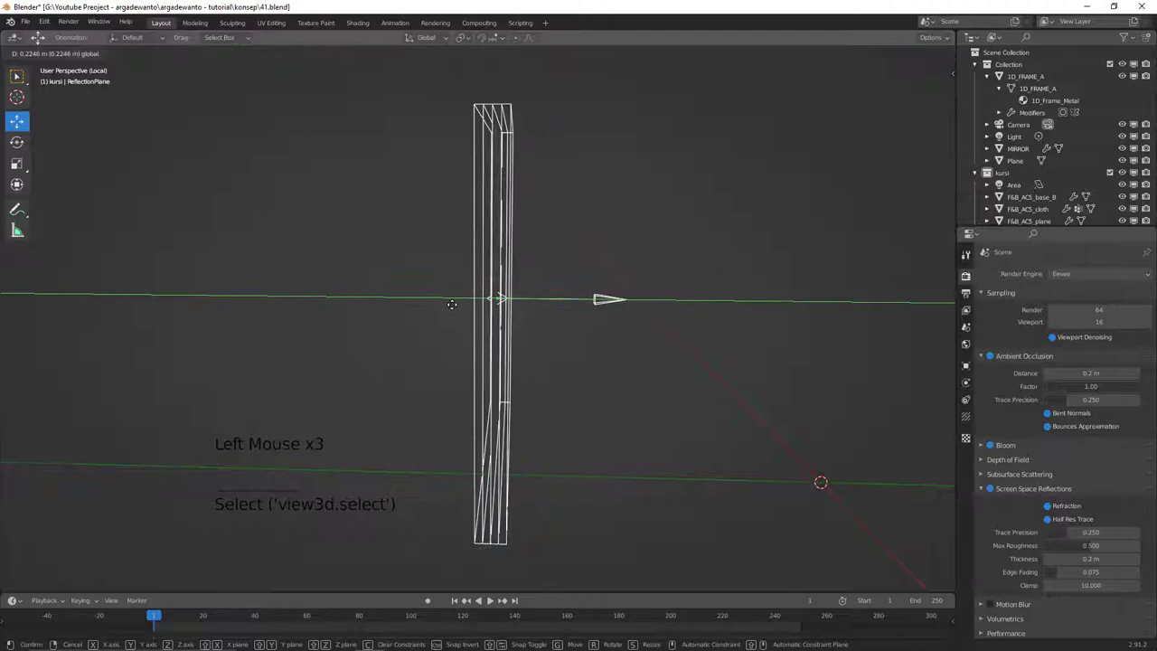
Push the probe in depth until it sits on the mirror's glass surface, checking edge-on.
middle_click(479, 300)
middle_click(498, 307)
middle_click(531, 283)
key("z")
middle_click(536, 328)
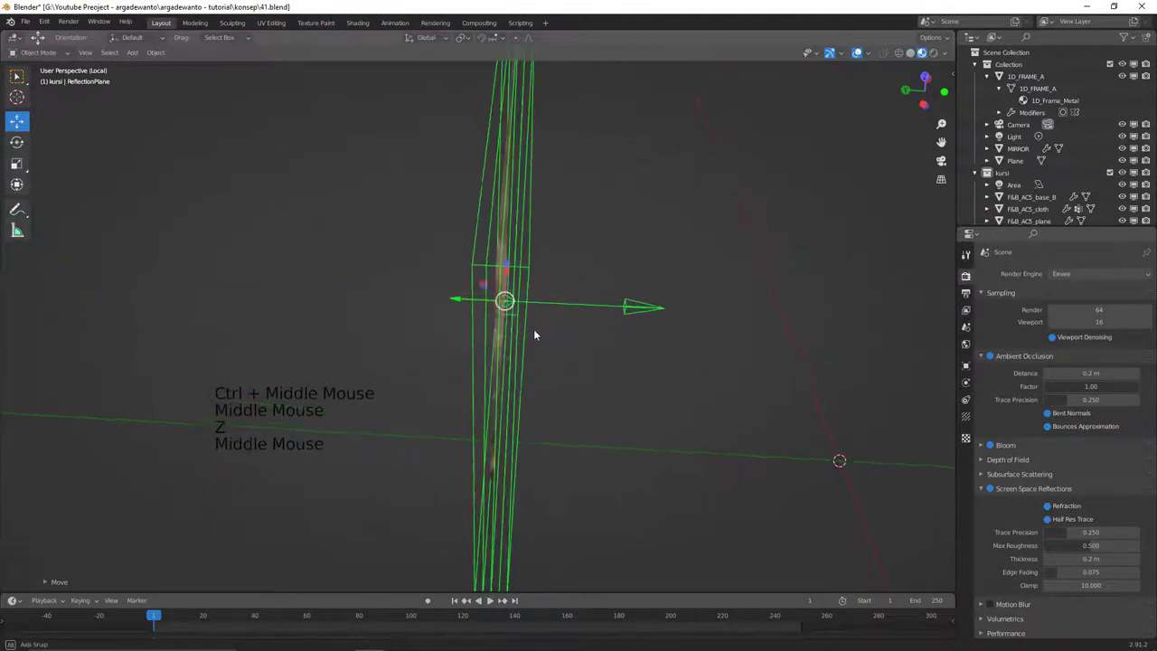
left_click(464, 300)
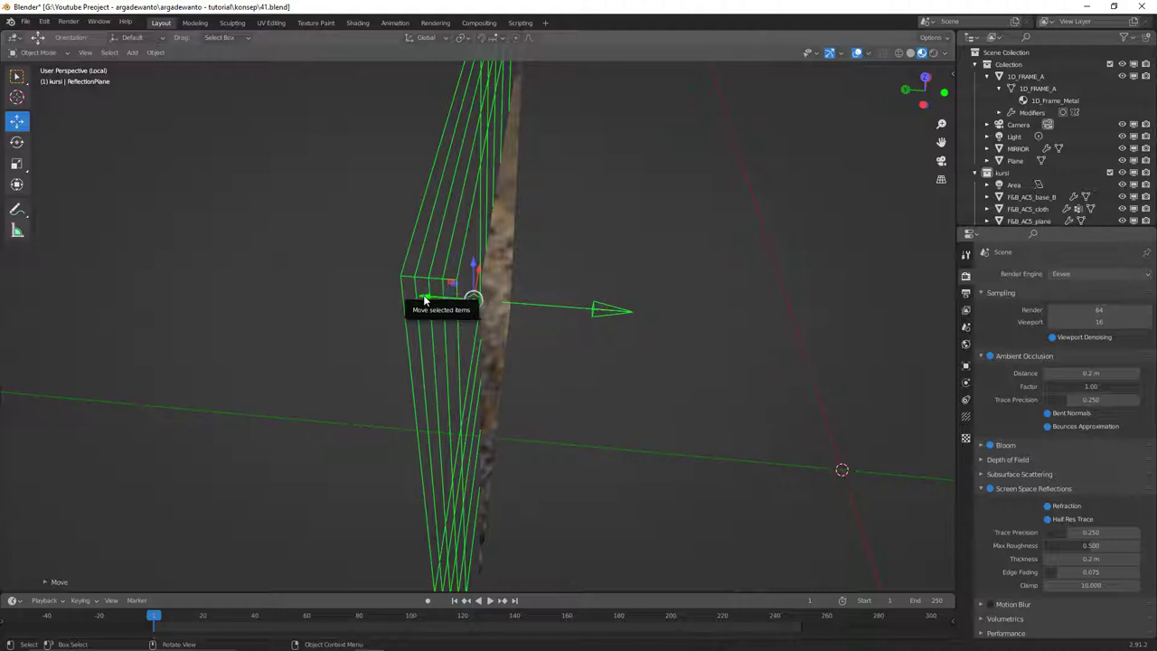
left_click(430, 300)
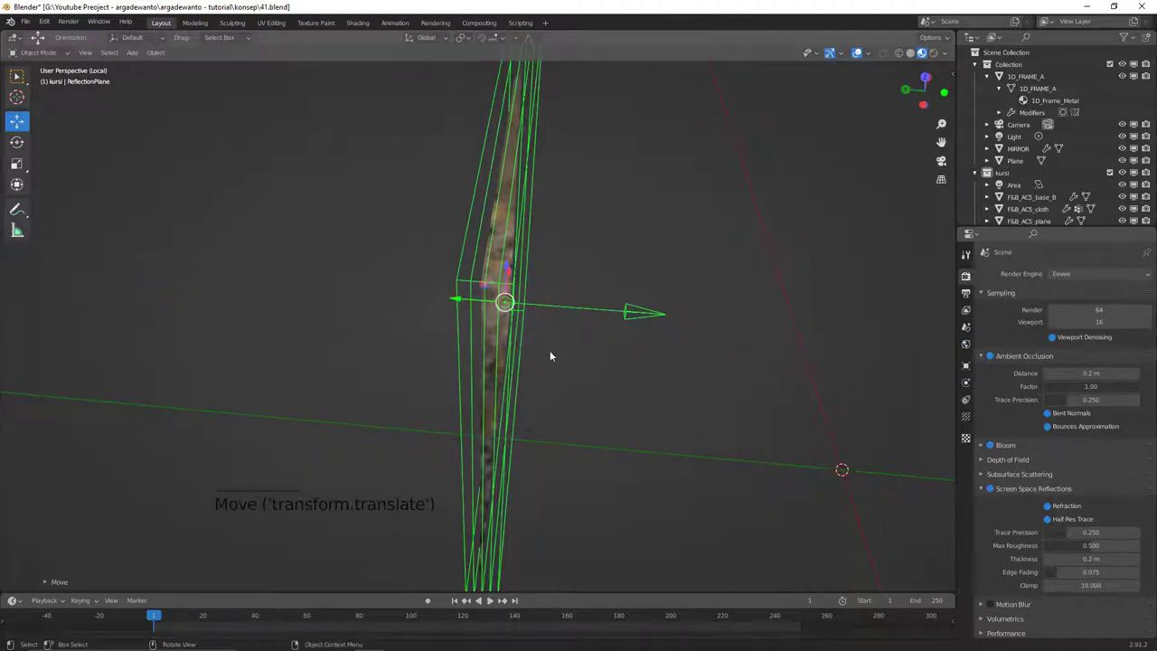
middle_click(565, 328)
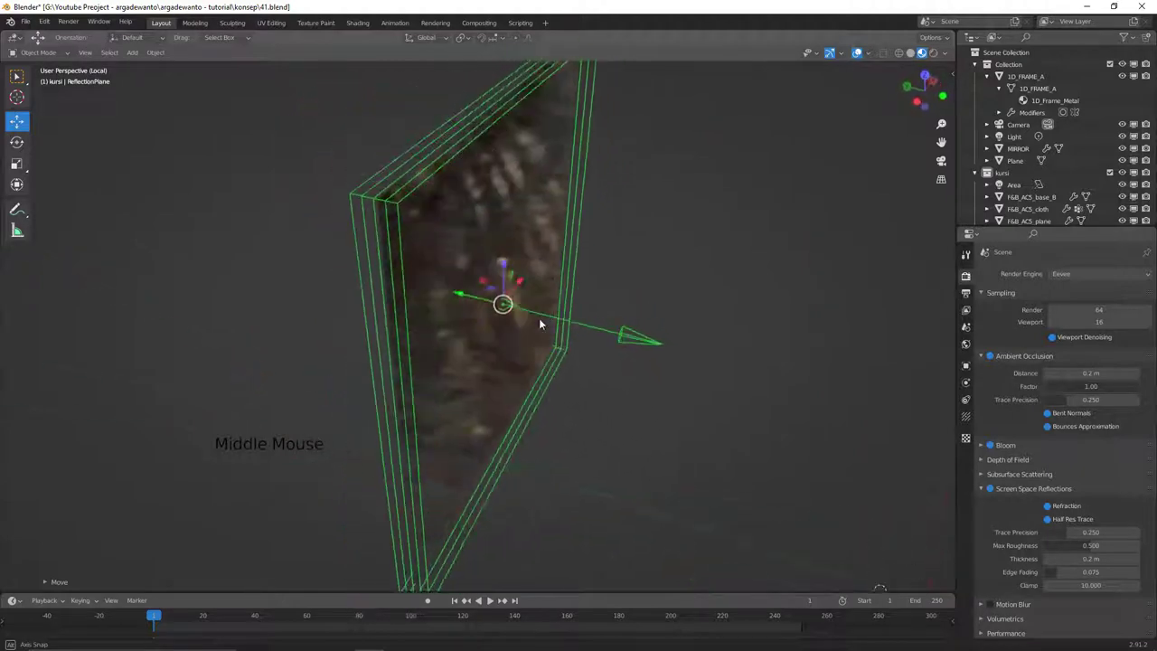
middle_click(539, 319)
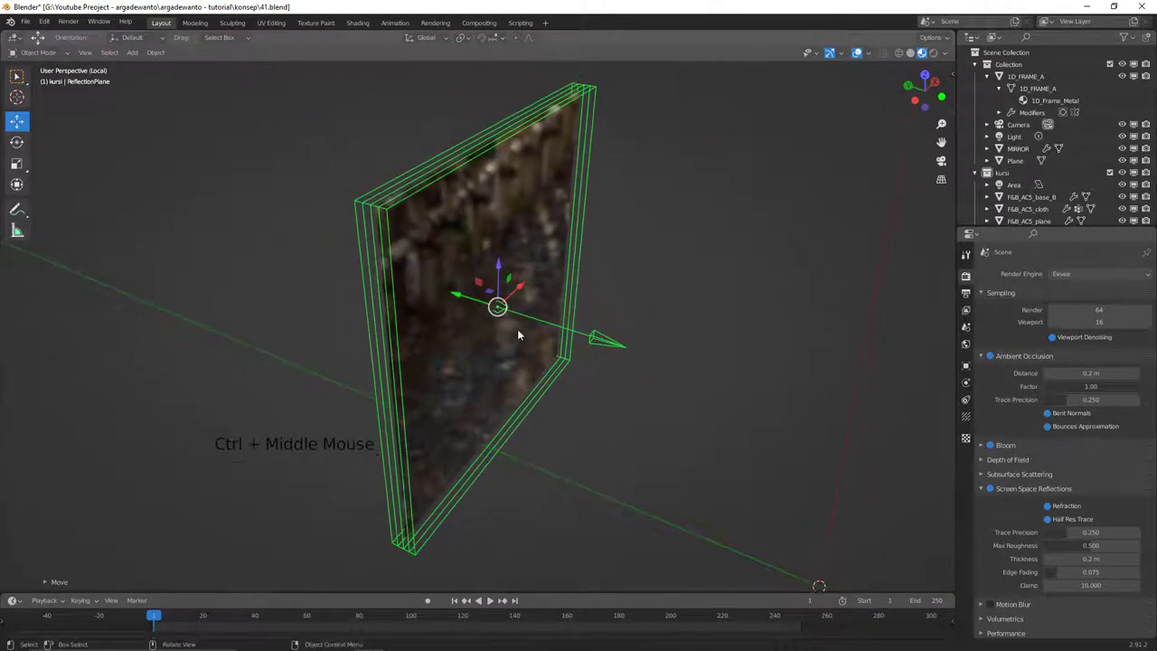
middle_click(526, 323)
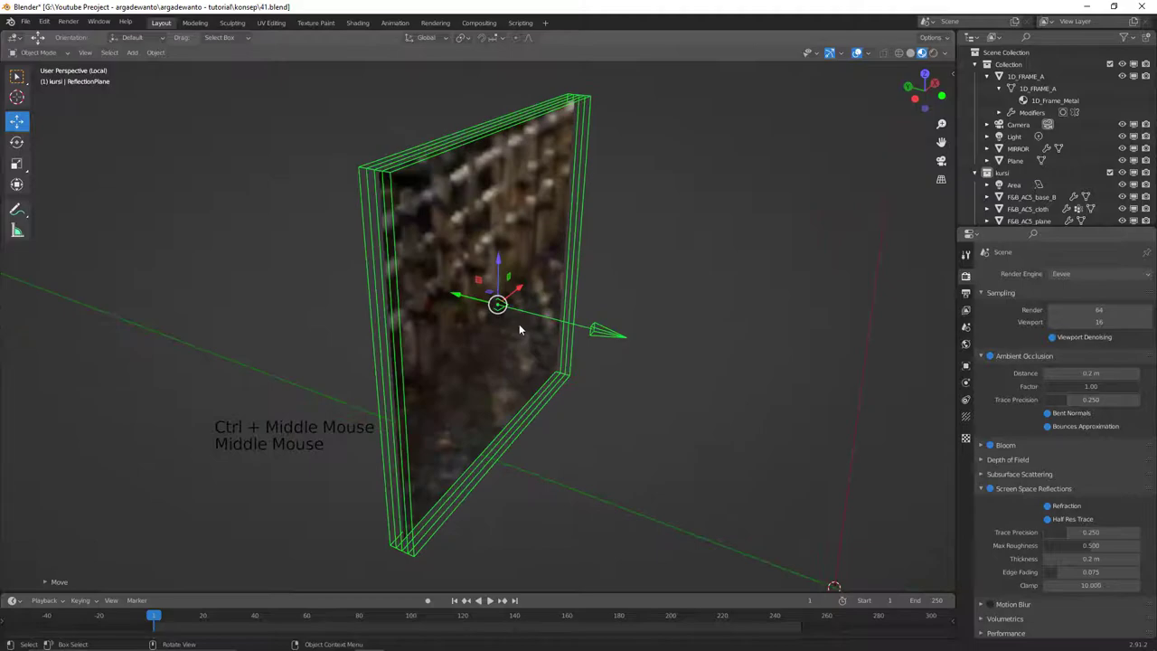
Leave local view and orbit around the mirror to inspect the probe in the full scene.
key("/")
middle_click(395, 364)
middle_click(421, 361)
middle_click(432, 375)
middle_click(452, 359)
middle_click(481, 306)
middle_click(452, 347)
middle_click(494, 309)
middle_click(515, 323)
key("alt+a")
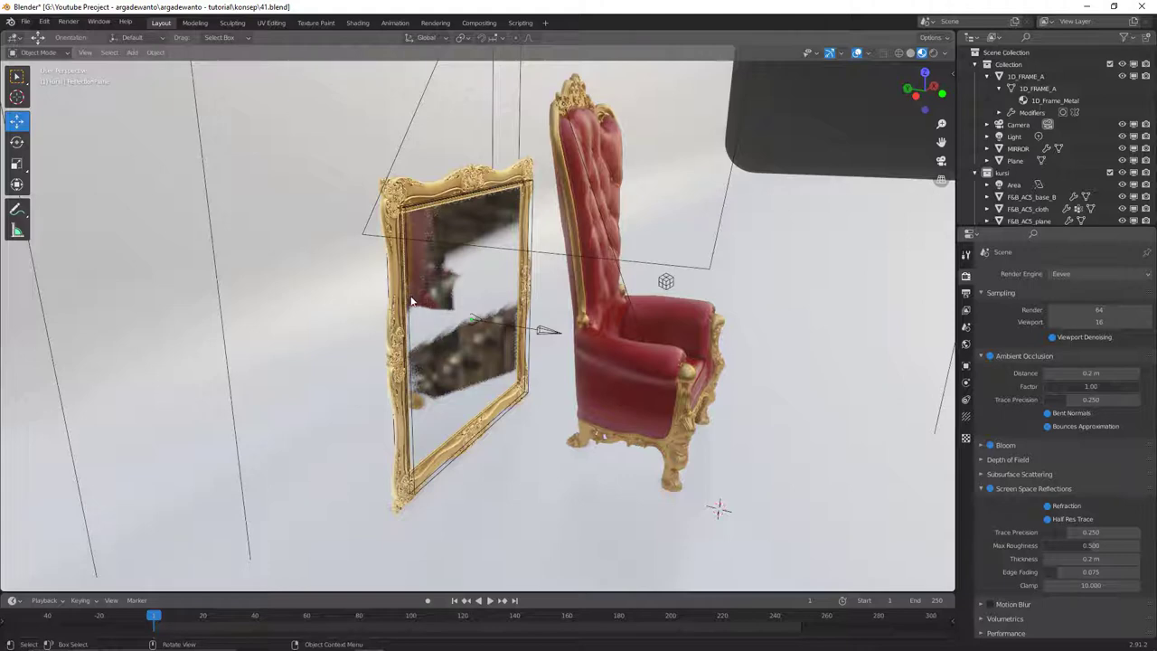
Select the Reflection Plane and nudge it so the mirror reflects the red chair.
left_click(412, 301)
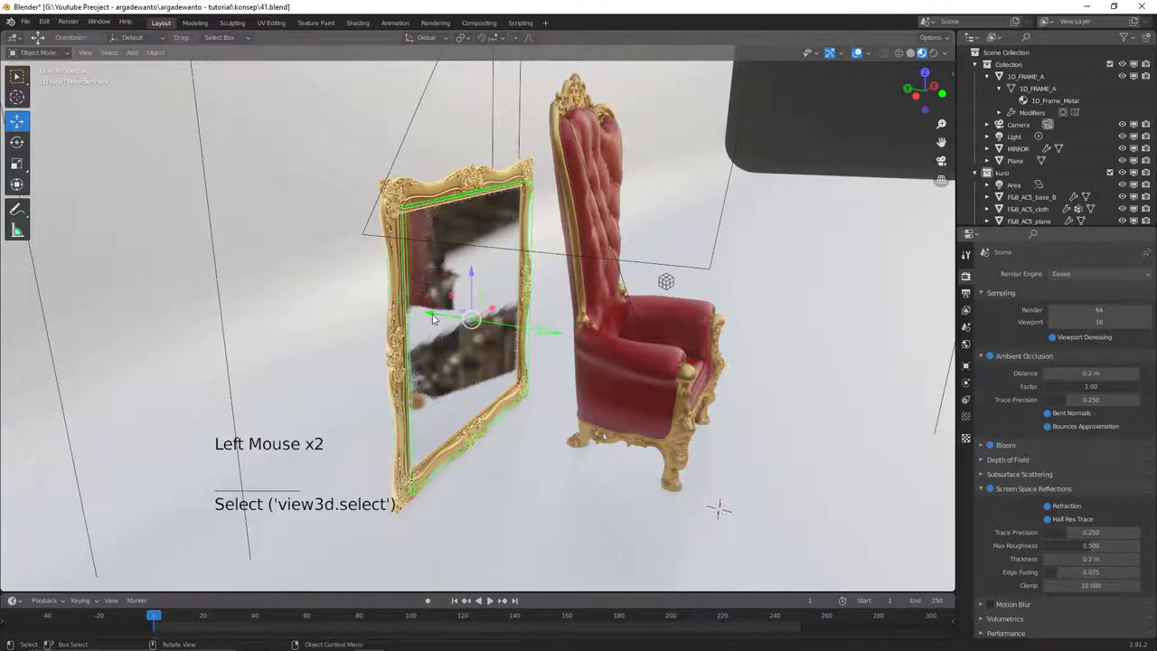
middle_click(442, 312)
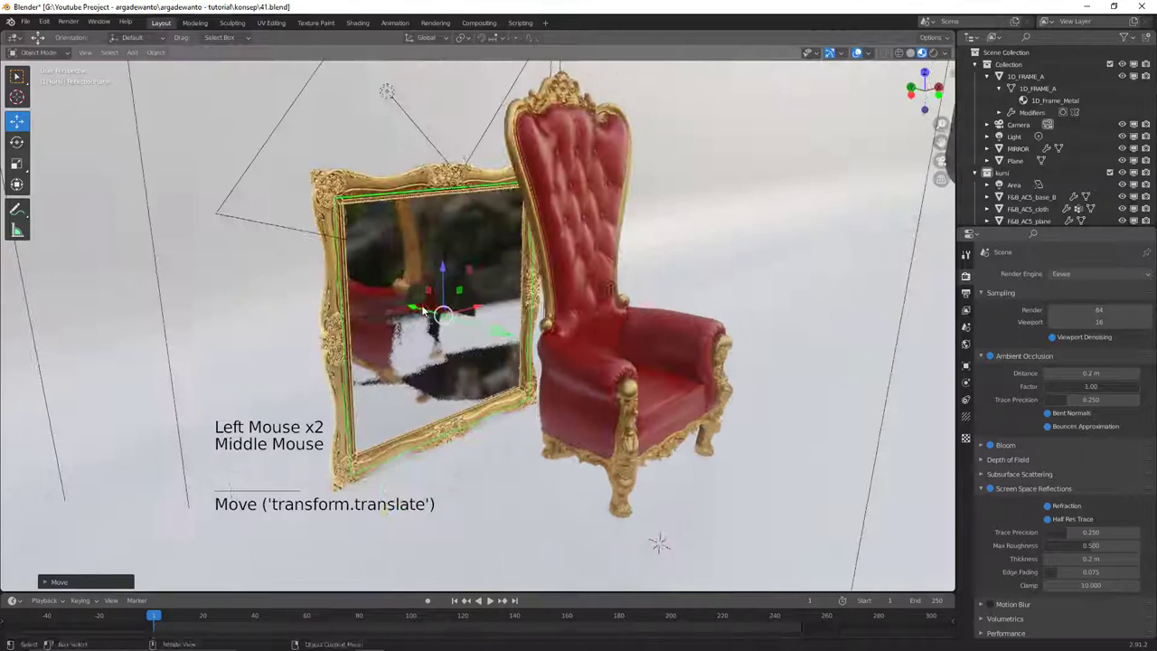
left_click(416, 308)
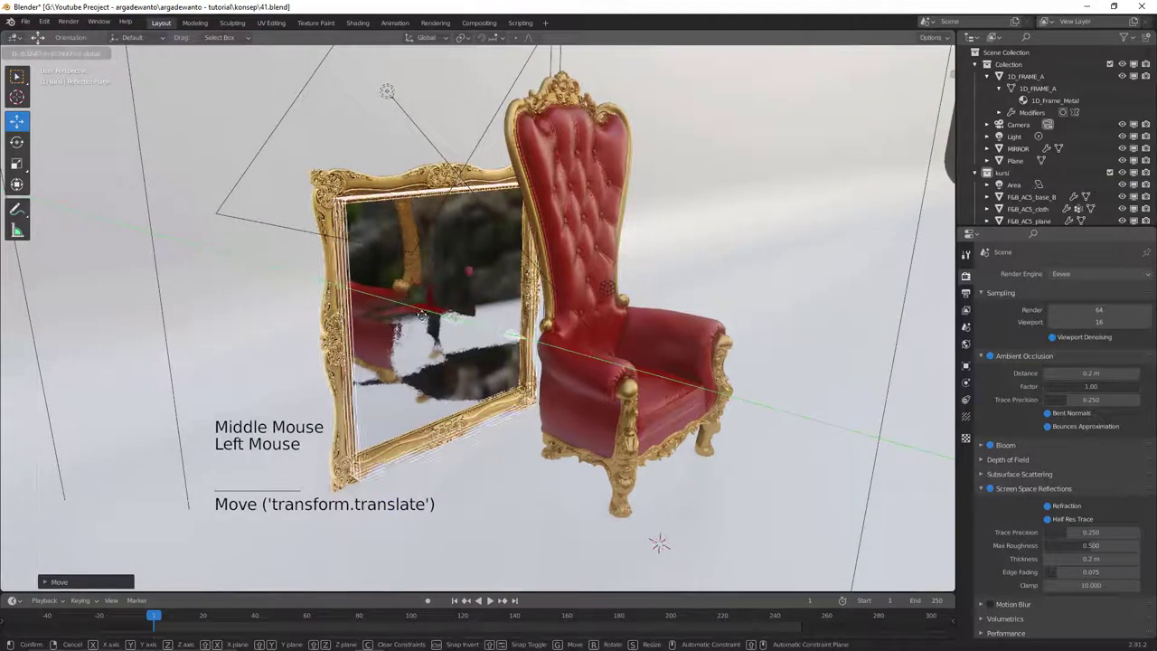
key("z")
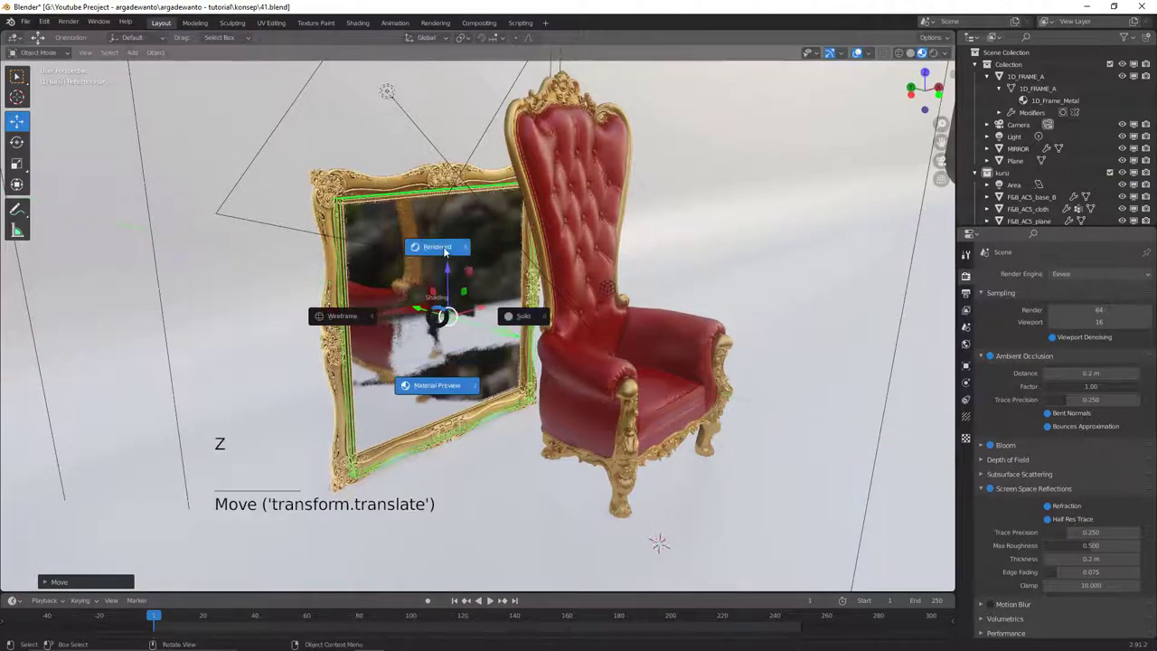
middle_click(466, 268)
key("z")
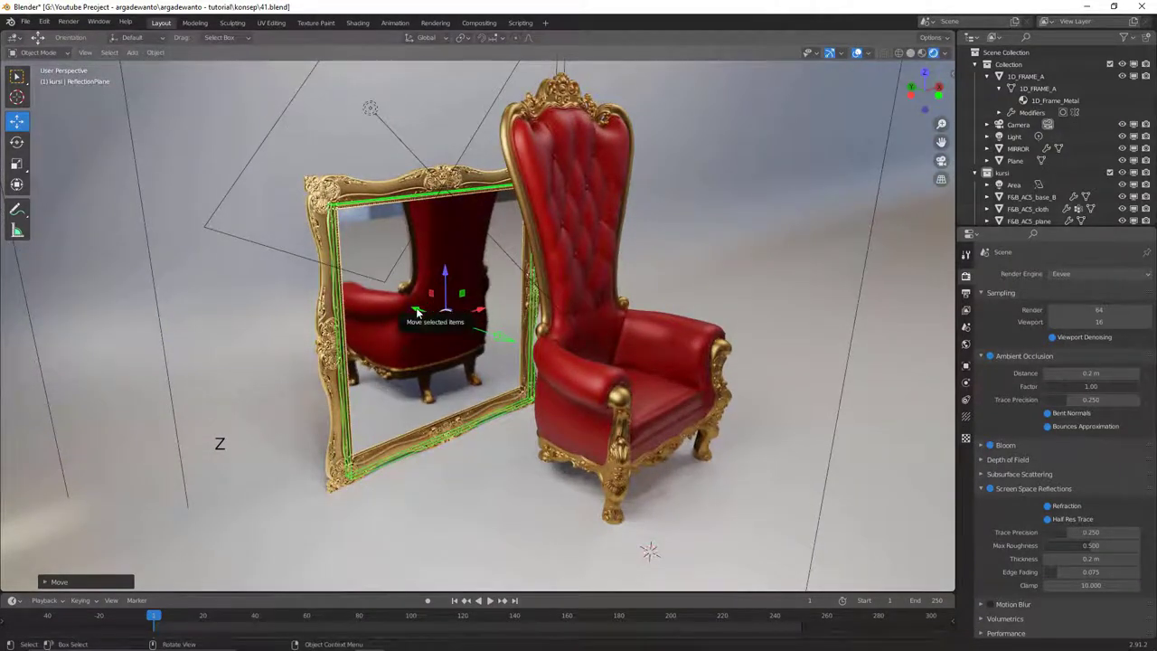
left_click(422, 310)
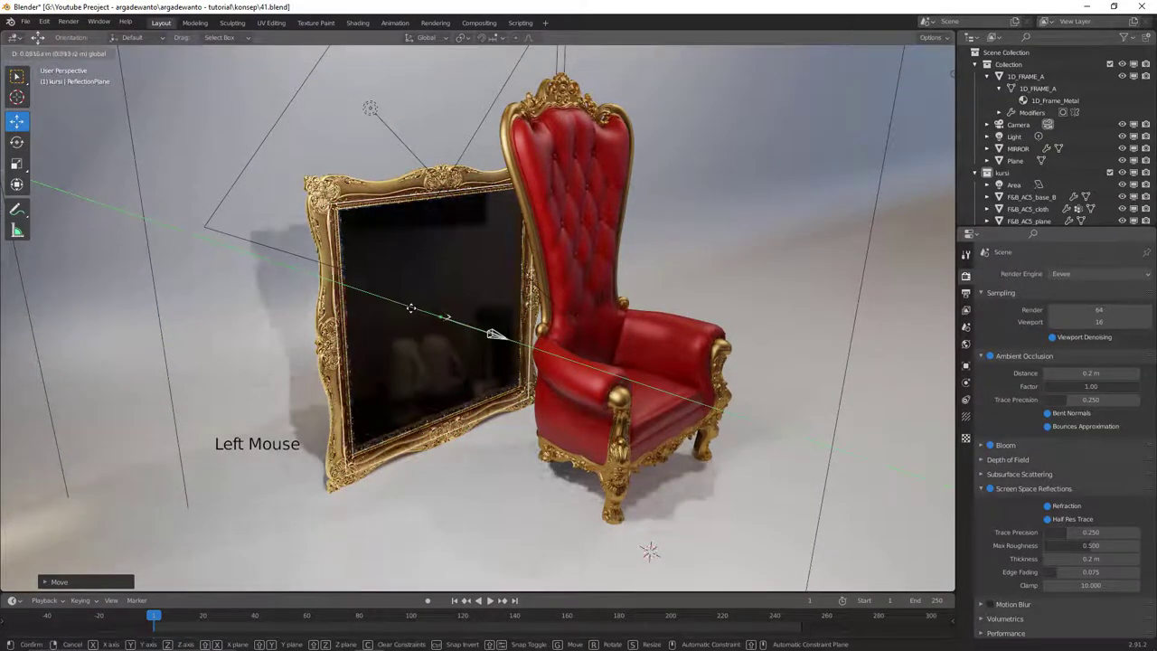
Orbit around the mirror to check the chair's reflection in the glass.
middle_click(437, 283)
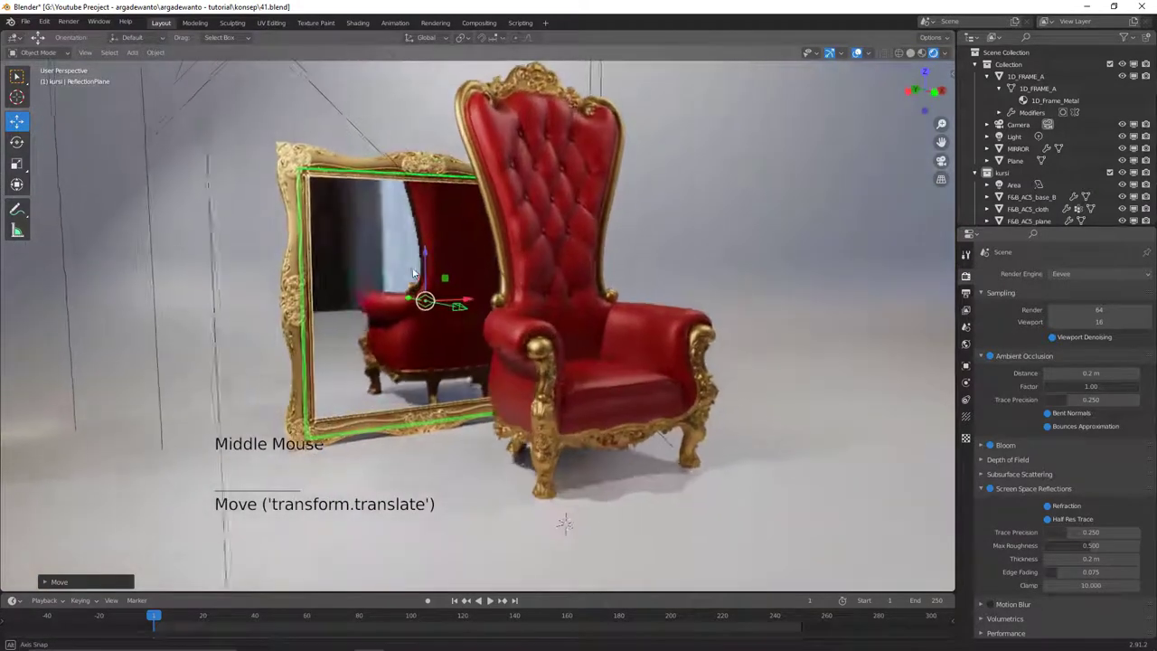
middle_click(437, 312)
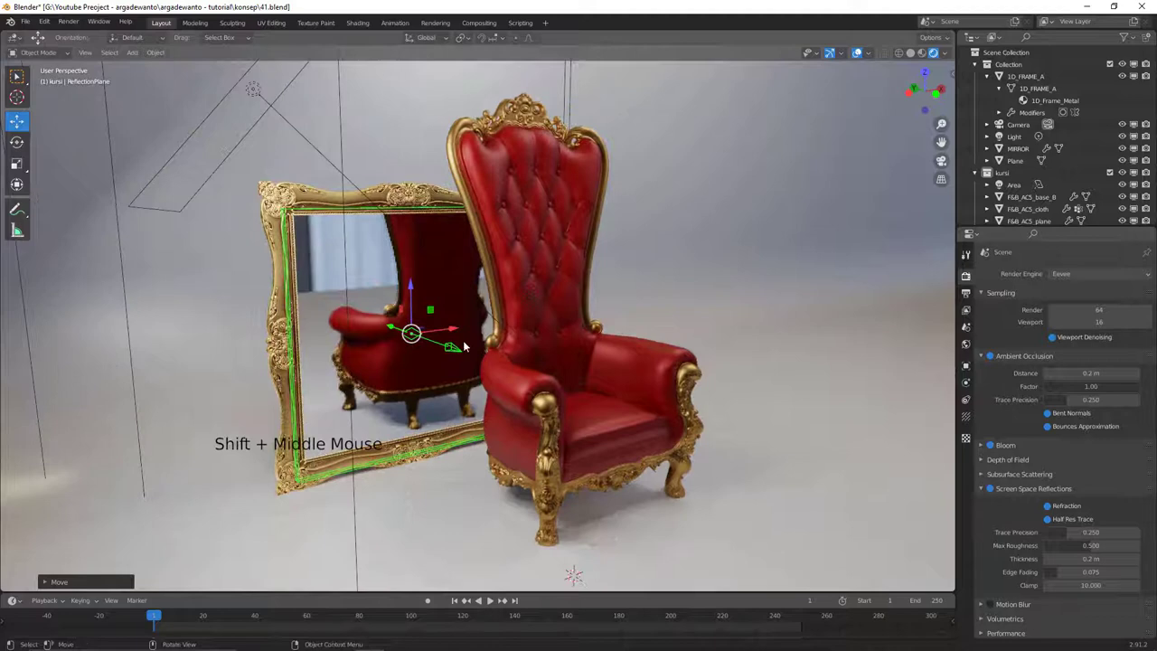
middle_click(477, 333)
middle_click(486, 356)
middle_click(449, 363)
middle_click(423, 345)
Select the MIRROR frame object and check it from an overhead view.
left_click(353, 277)
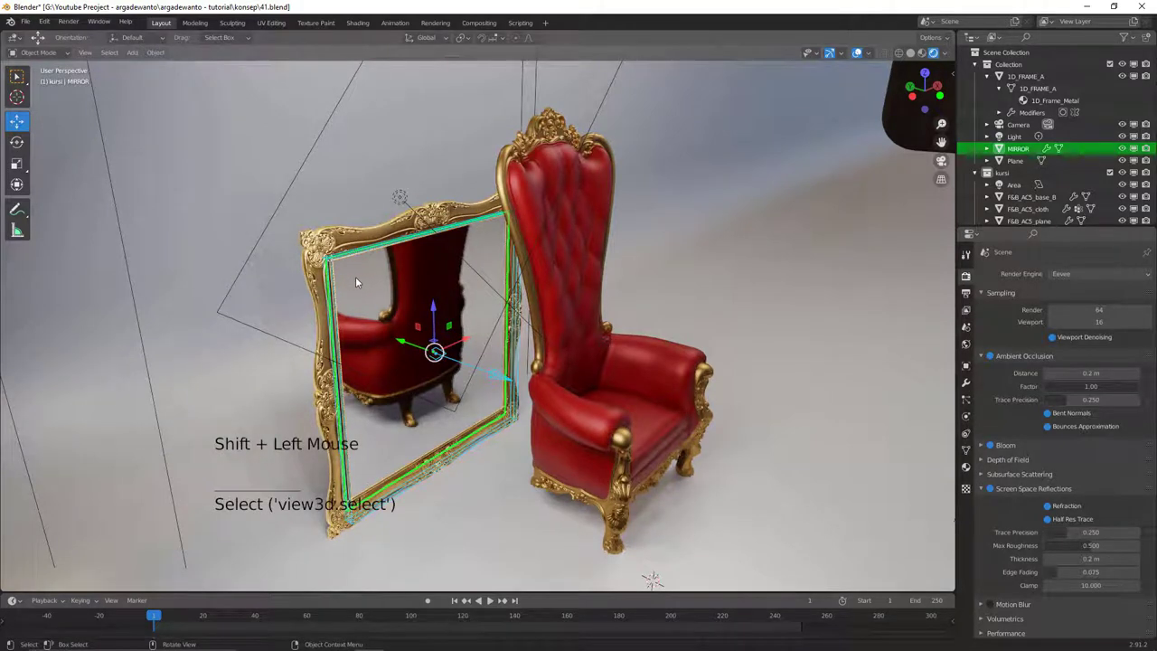
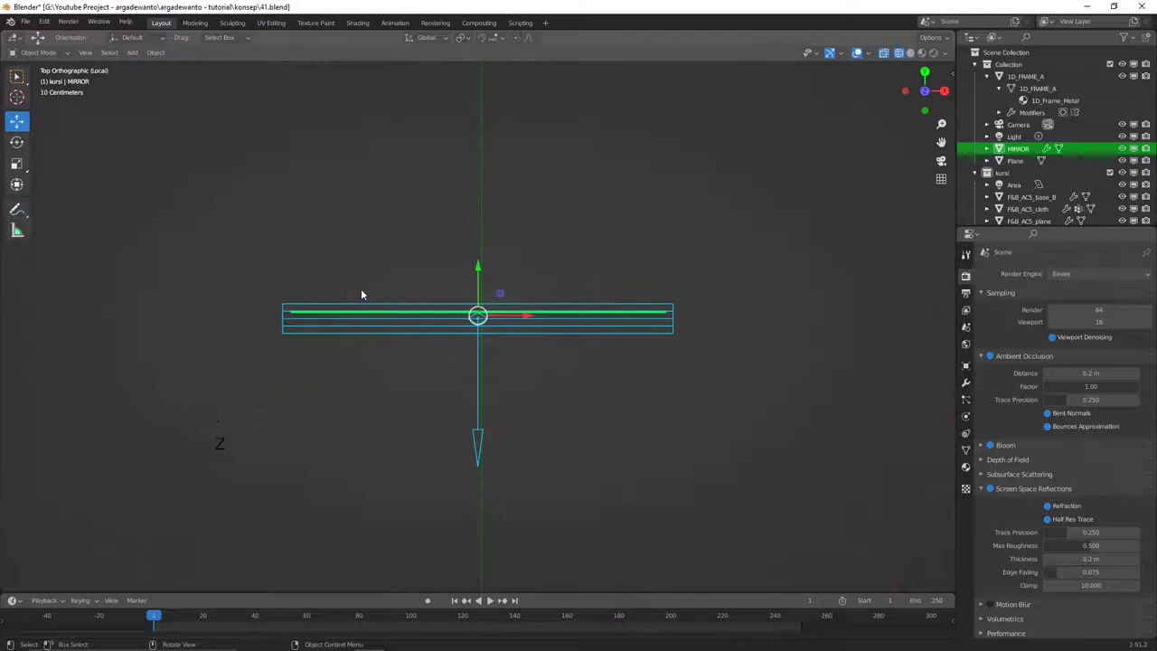
middle_click(434, 284)
middle_click(542, 250)
middle_click(628, 224)
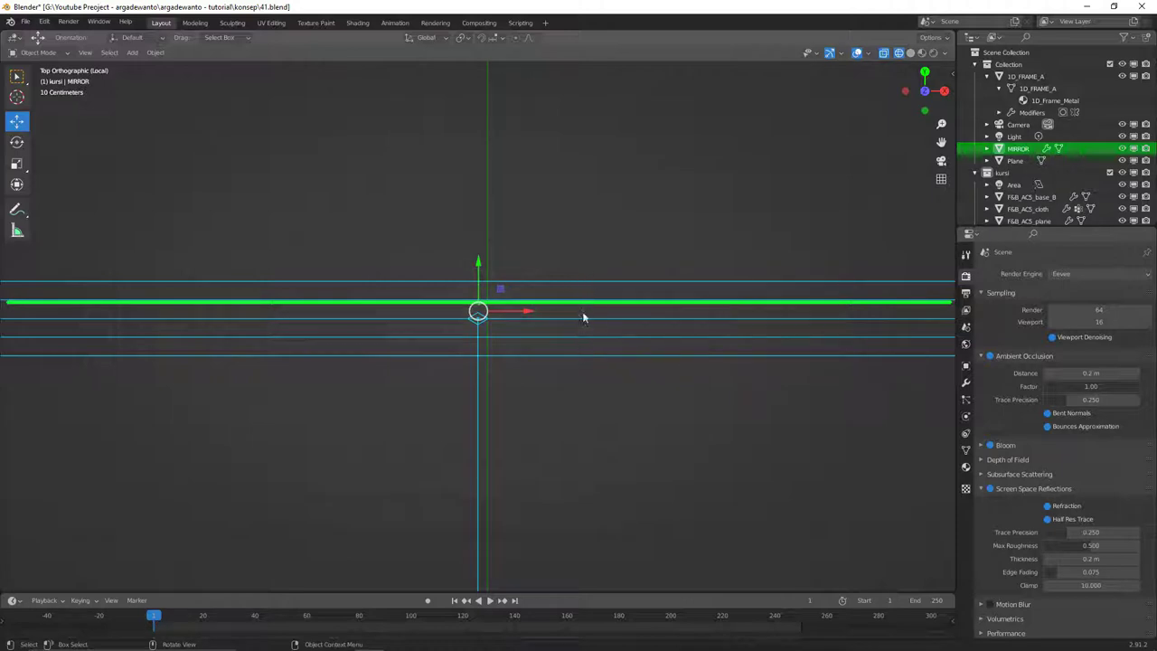
Orbit back to perspective and look at the mirror and red chair through the camera.
middle_click(578, 347)
middle_click(571, 349)
middle_click(637, 296)
middle_click(611, 340)
middle_click(548, 390)
middle_click(563, 345)
middle_click(613, 316)
key("/")
key("z")
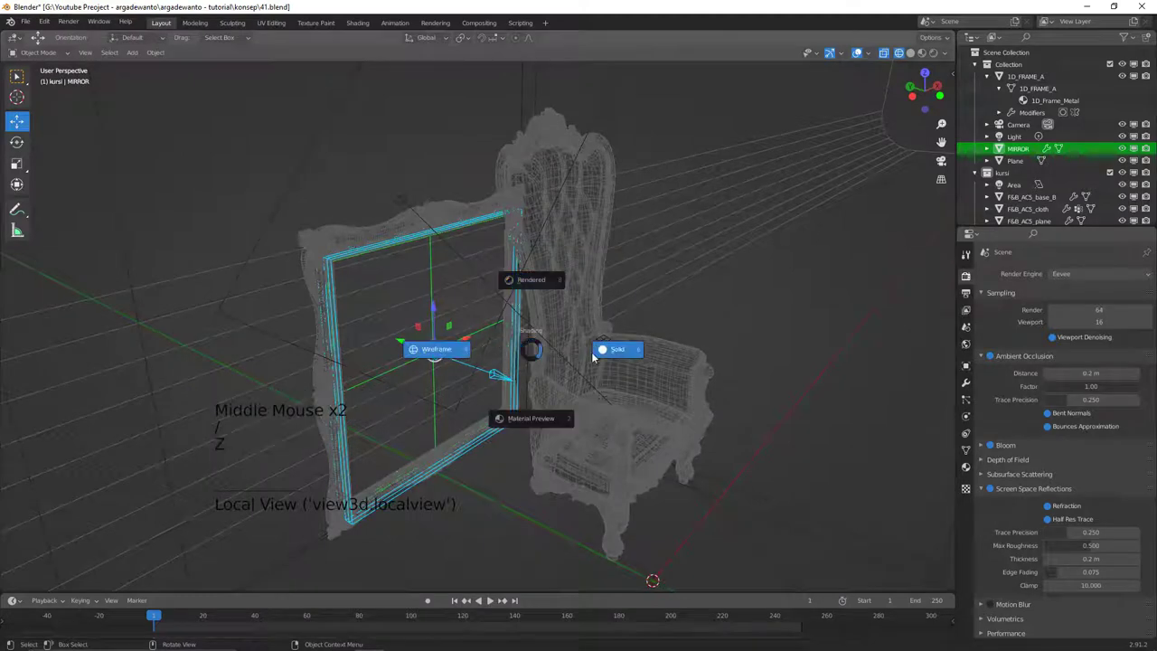